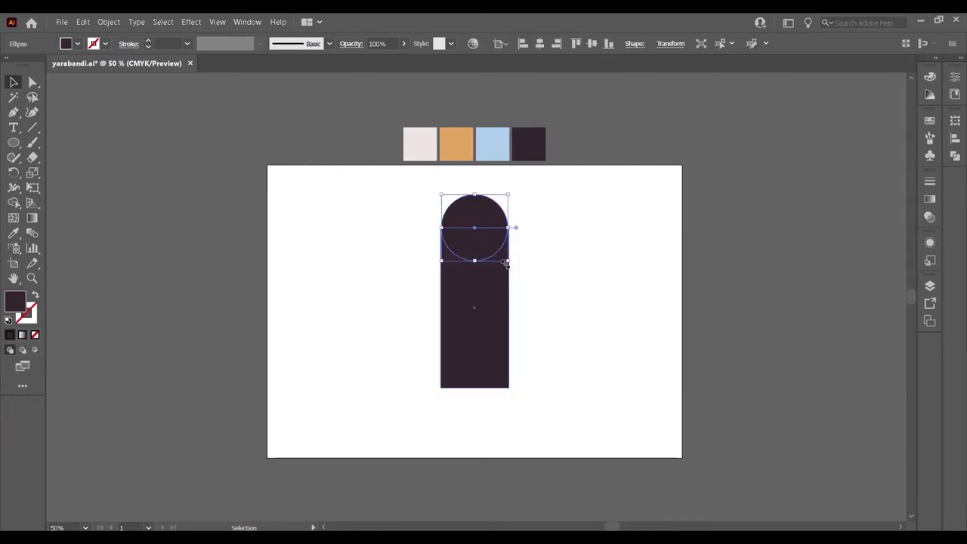
Step: Add rounded end circles sized to the rectangle and unite them into one orange pill shape
{"action": "left_click", "coordinate": [512, 260]}
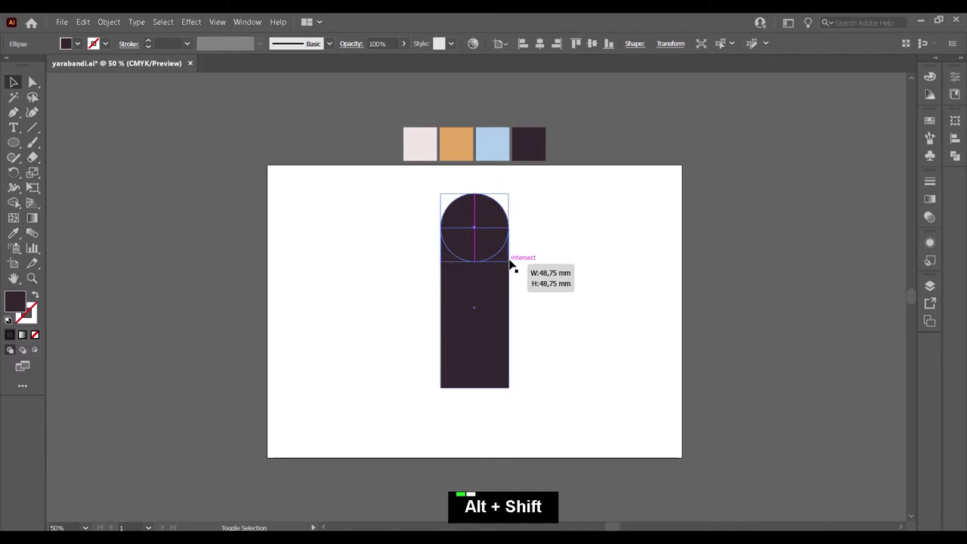
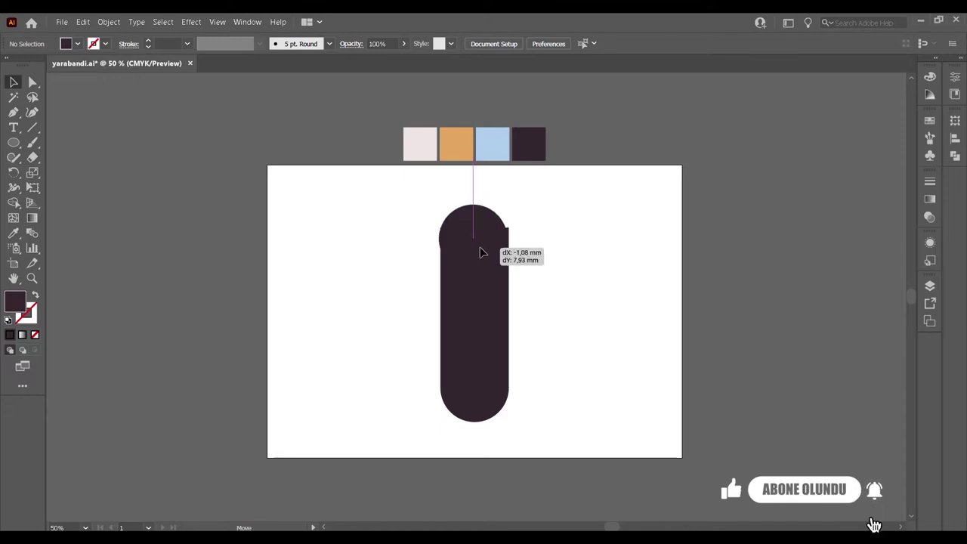
{"action": "key", "text": "ctrl+z"}
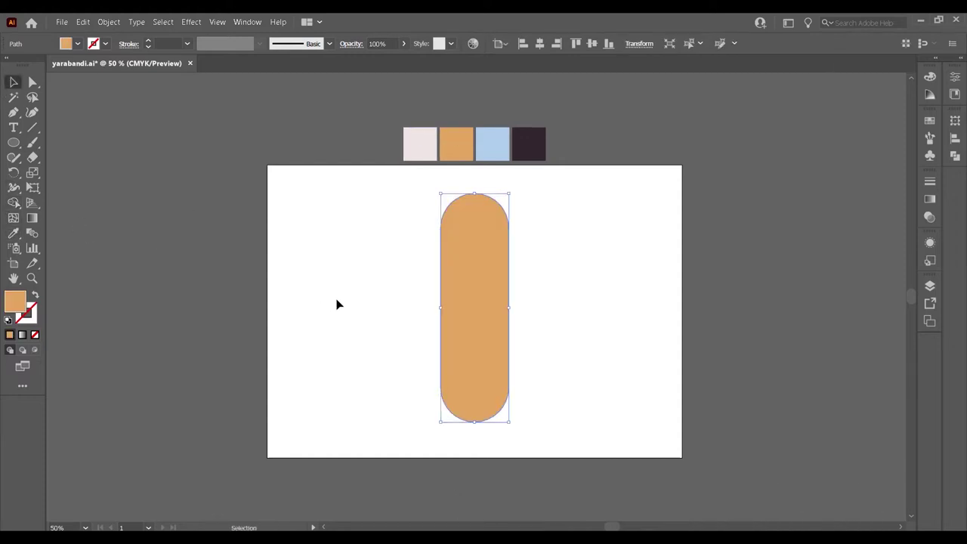
Step: Draw a centred rectangle on the pill and fill it with the pale pinkish-white swatch
{"action": "right_click", "coordinate": [13, 143]}
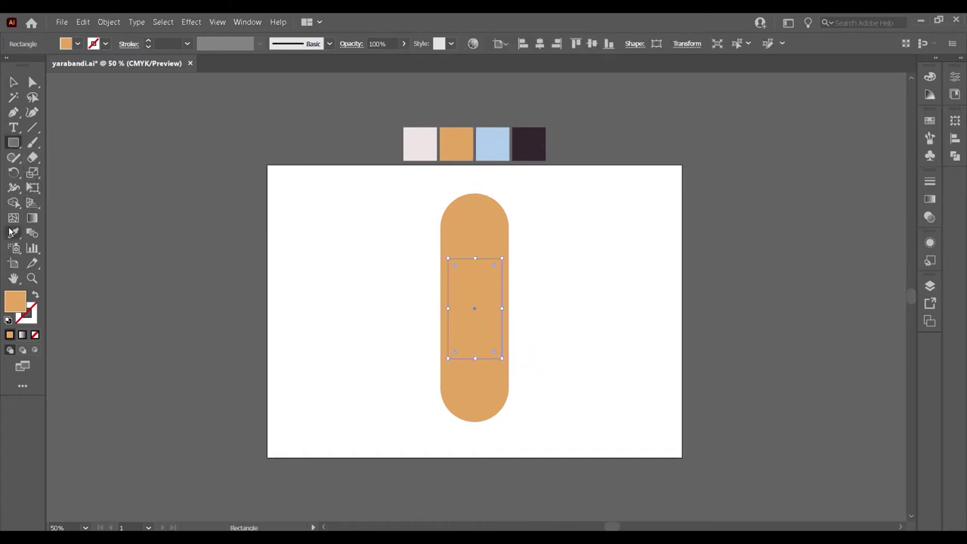
{"action": "left_click", "coordinate": [484, 213]}
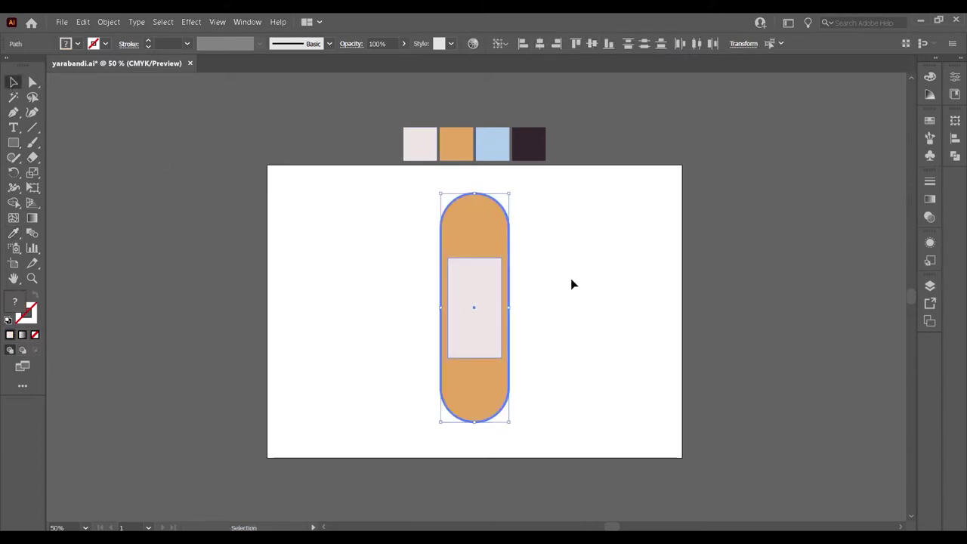
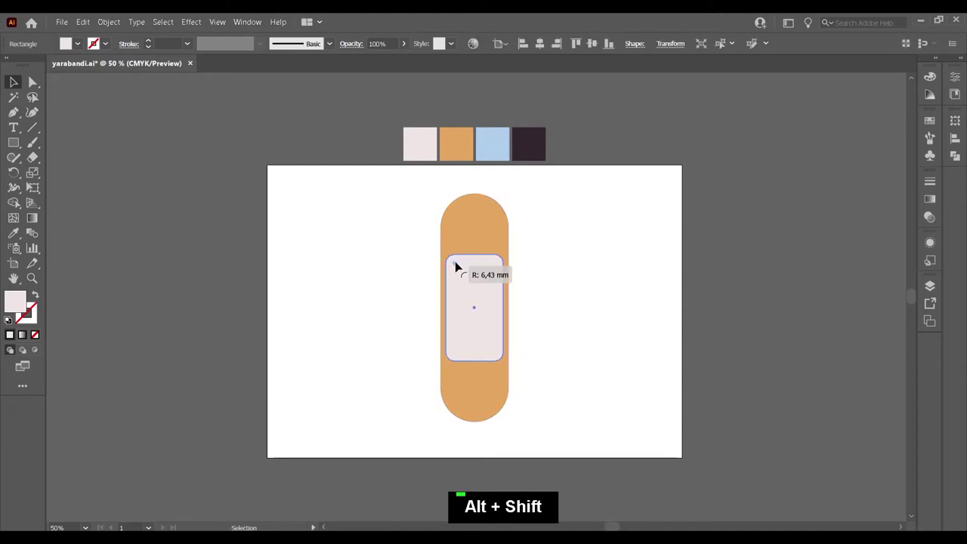
Step: Draw a dark circle beside the bandage and turn it into an outline ring
{"action": "right_click", "coordinate": [18, 144]}
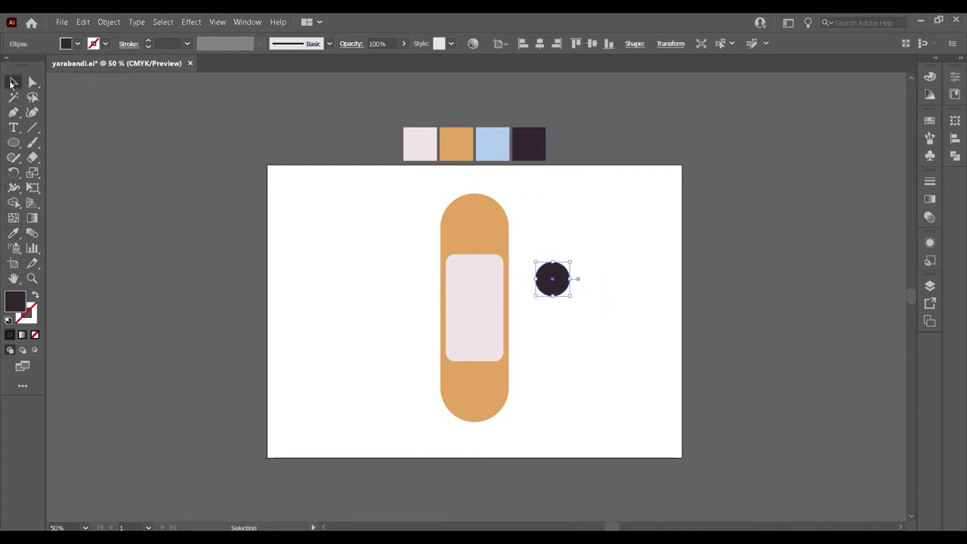
{"action": "left_click", "coordinate": [563, 281]}
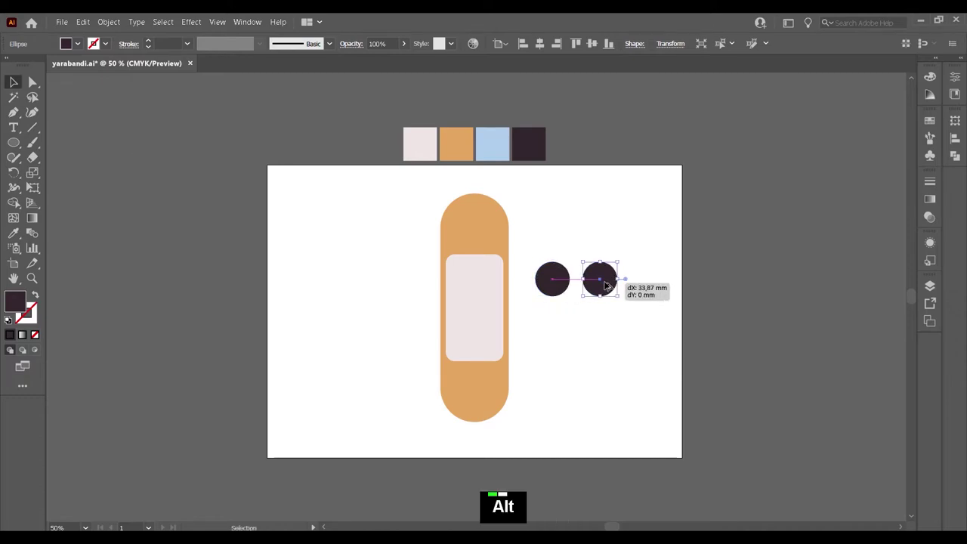
{"action": "key", "text": "Delete"}
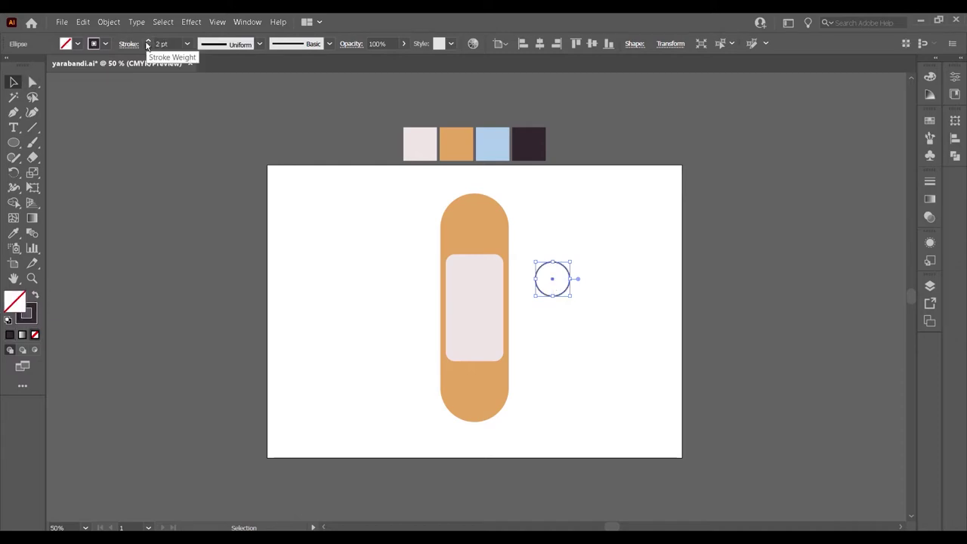
{"action": "scroll", "scroll_direction": "up", "scroll_amount": 3}
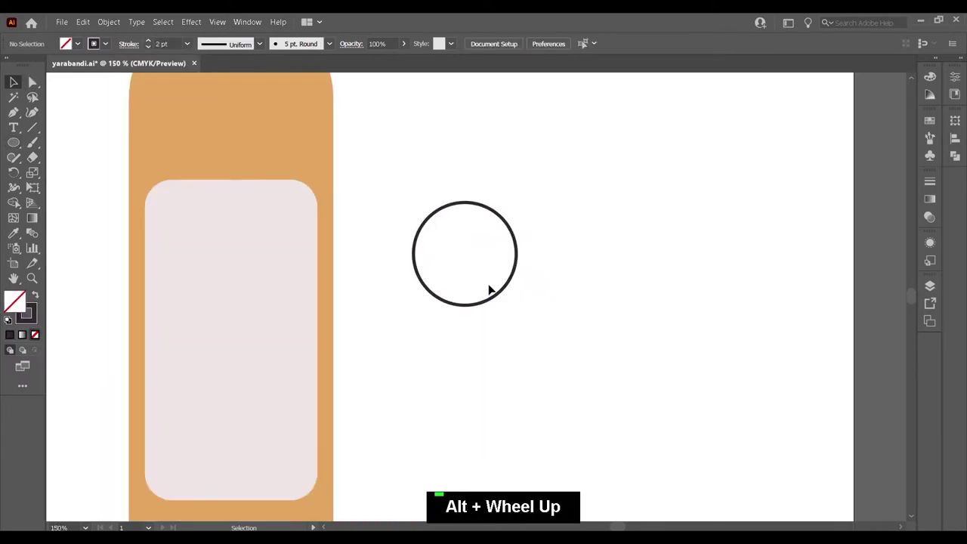
Step: Paste shrunken copies in front for the dark pupil and white highlight, completing the eye
{"action": "key", "text": "ctrl+c"}
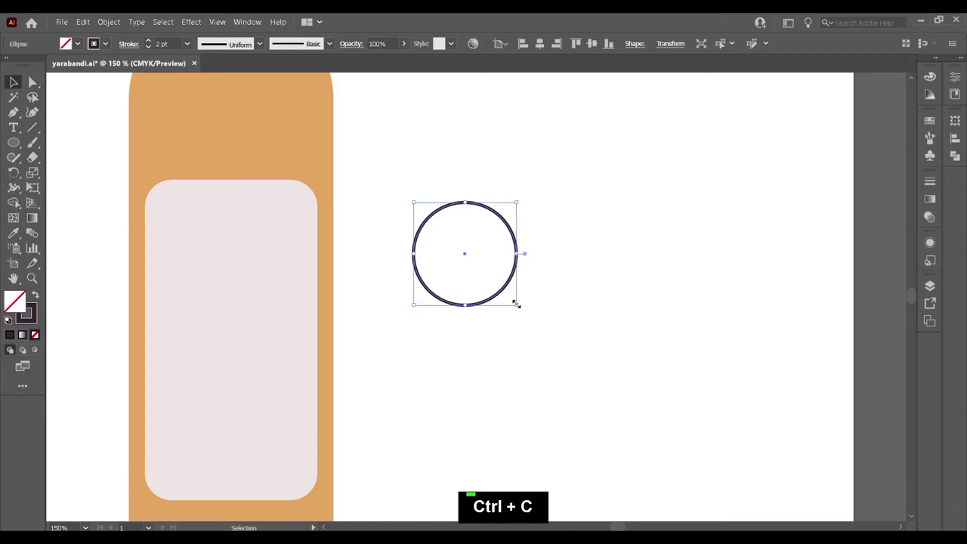
{"action": "key", "text": "ctrl+f"}
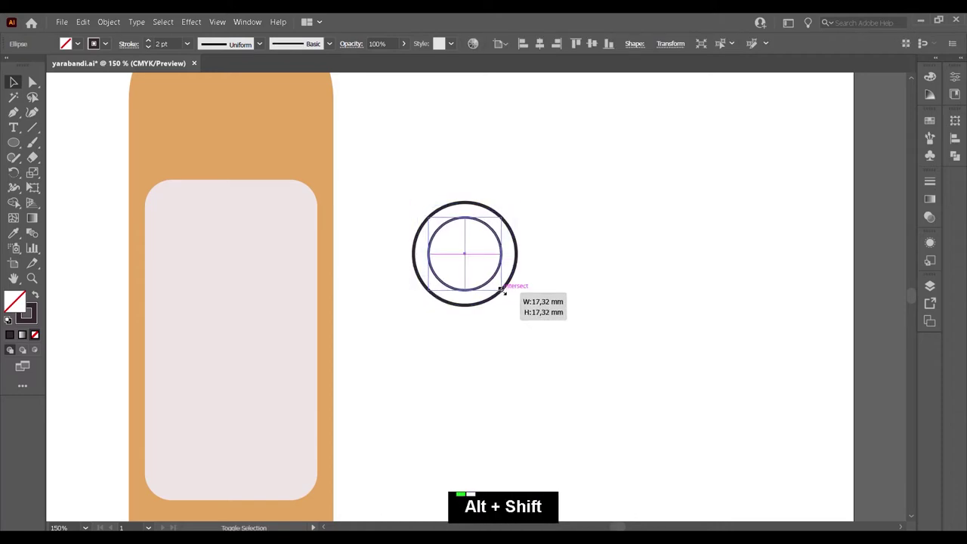
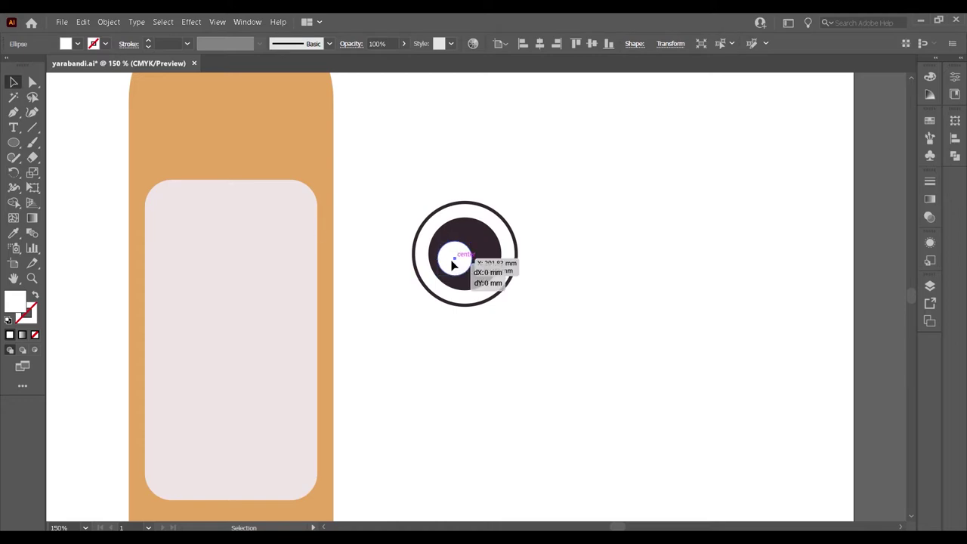
{"action": "double_click", "coordinate": [581, 339]}
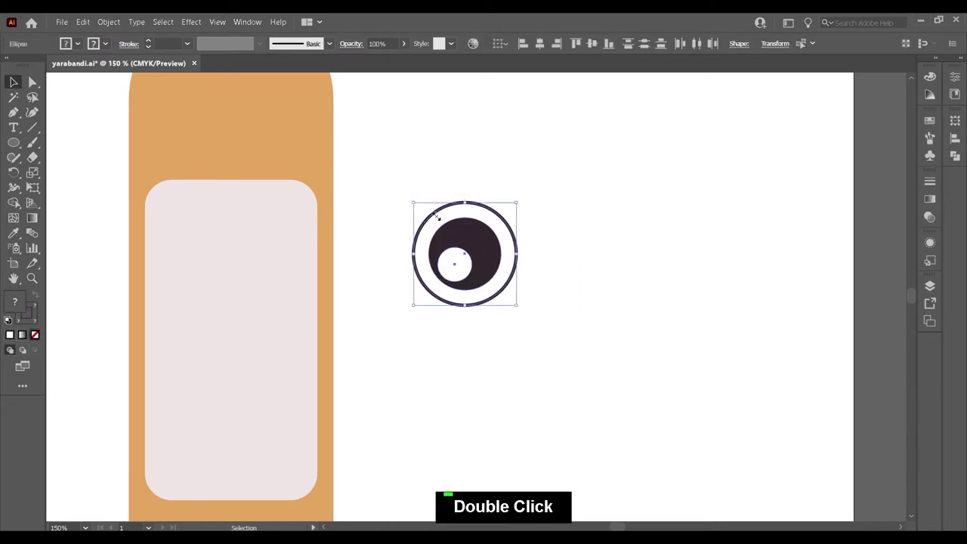
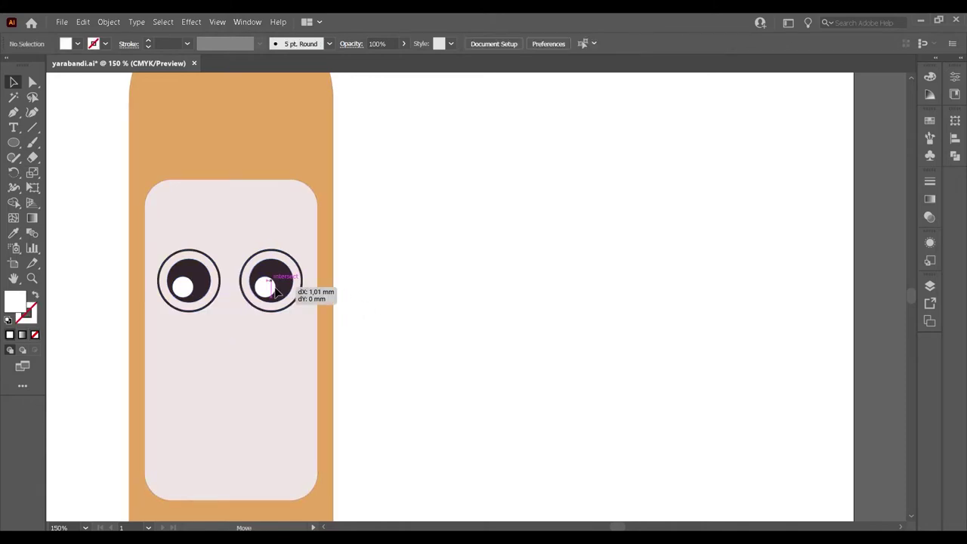
Step: Remove the extra eye from the pad and draw a horizontal dividing line across the remaining eye
{"action": "key", "text": "Delete"}
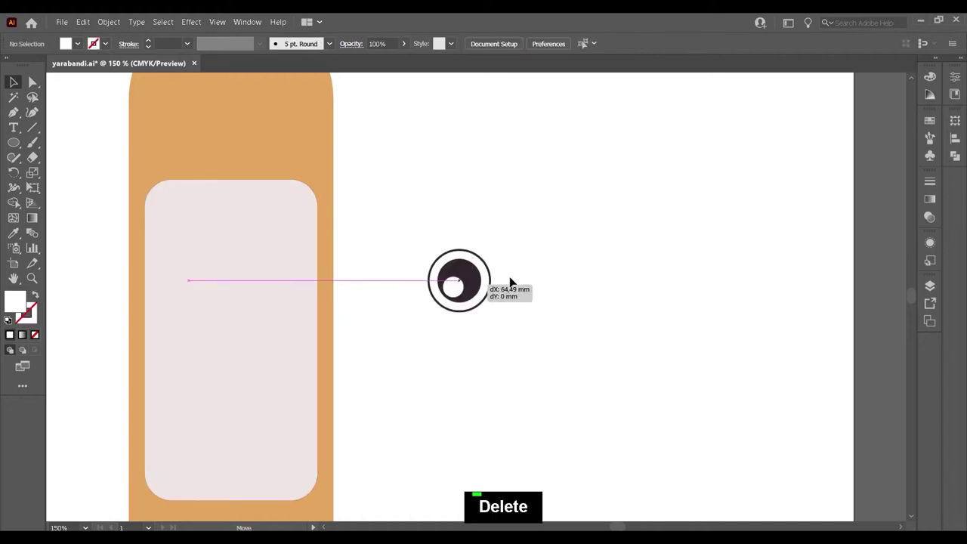
{"action": "scroll", "scroll_direction": "up", "scroll_amount": 3}
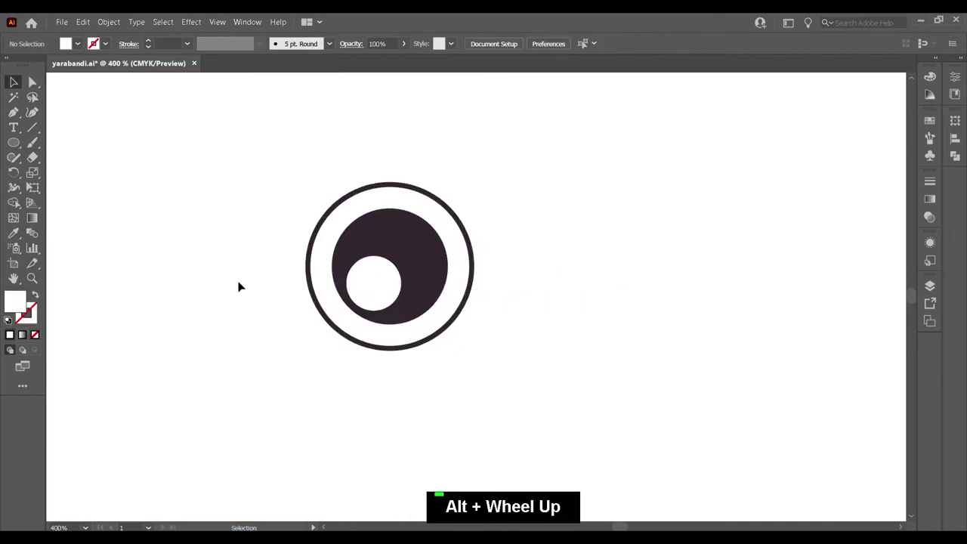
{"action": "right_click", "coordinate": [20, 117]}
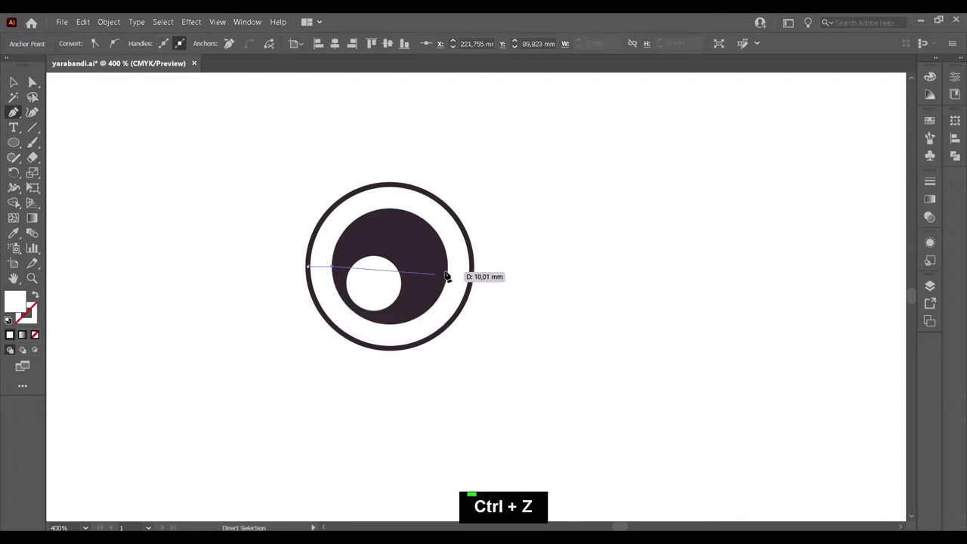
{"action": "key", "text": "ctrl+z"}
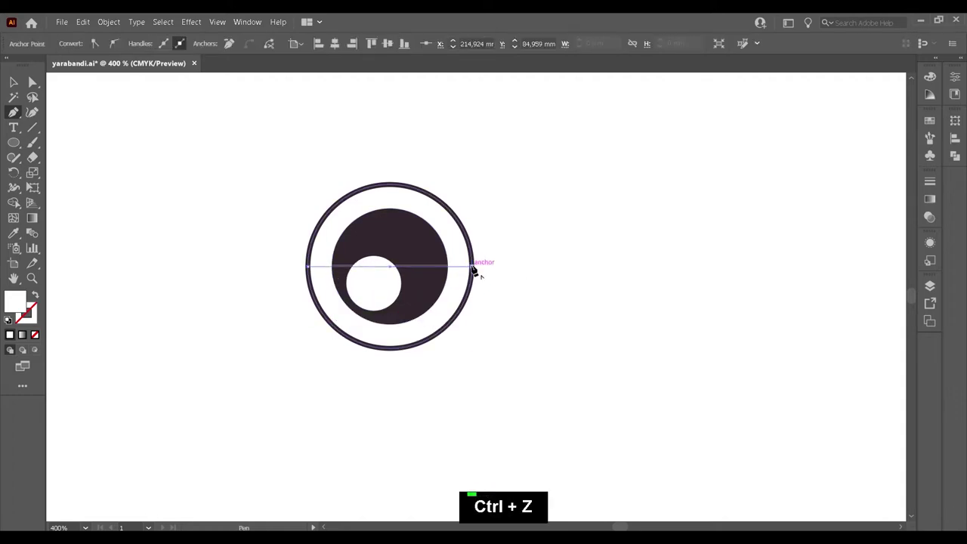
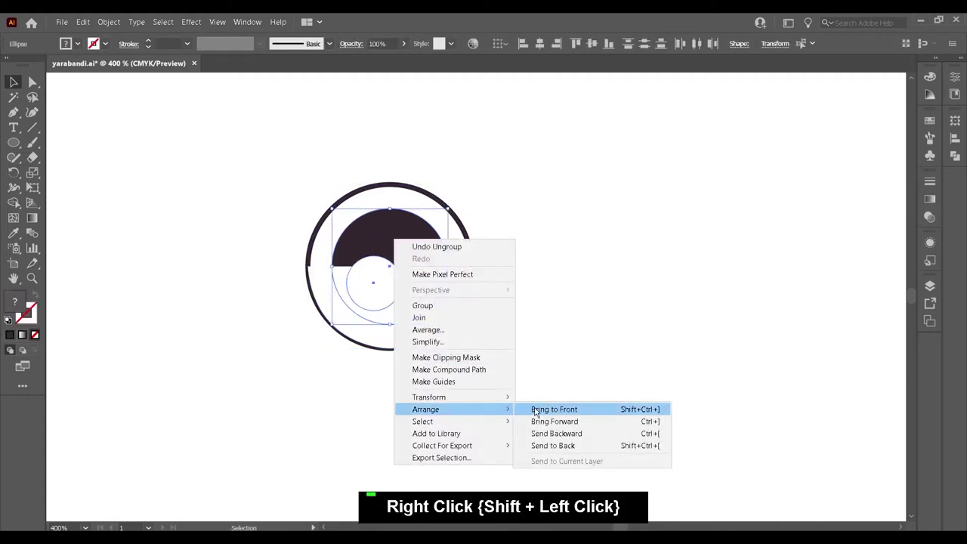
Step: Divide the eye into upper and lower halves and bring the highlight back to the front
{"action": "scroll", "scroll_direction": "down", "scroll_amount": 3}
{"action": "key", "text": "space"}
{"action": "scroll", "scroll_direction": "down", "scroll_amount": 3}
{"action": "scroll", "scroll_direction": "up", "scroll_amount": 3}
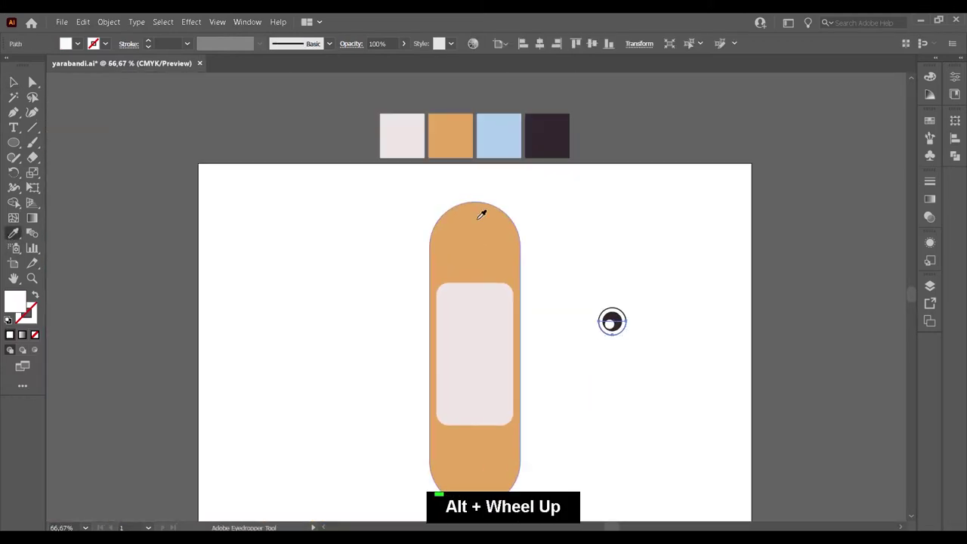
Step: Restack the eye parts, select the whole eye and duplicate it to the right
{"action": "scroll", "scroll_direction": "up", "scroll_amount": 3}
{"action": "right_click", "coordinate": [532, 289]}
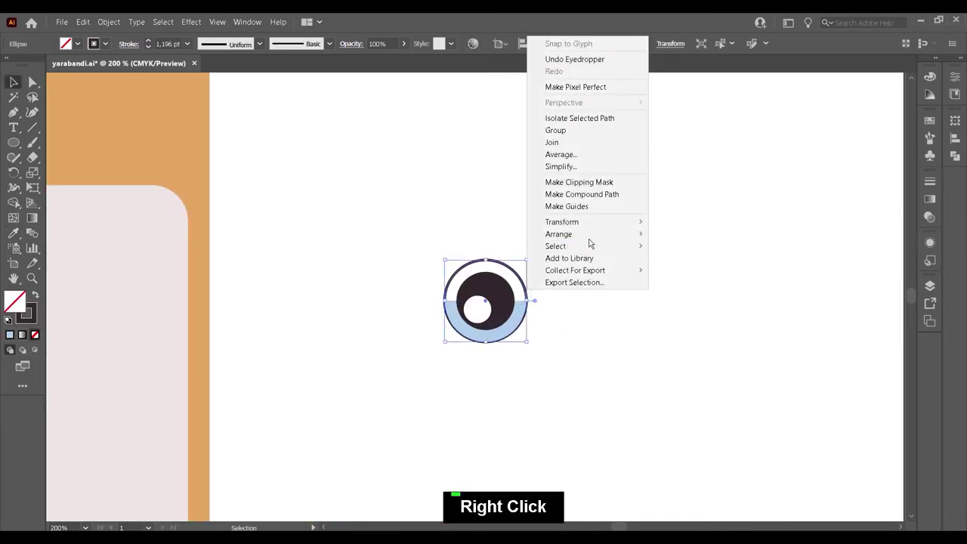
{"action": "double_click", "coordinate": [581, 337]}
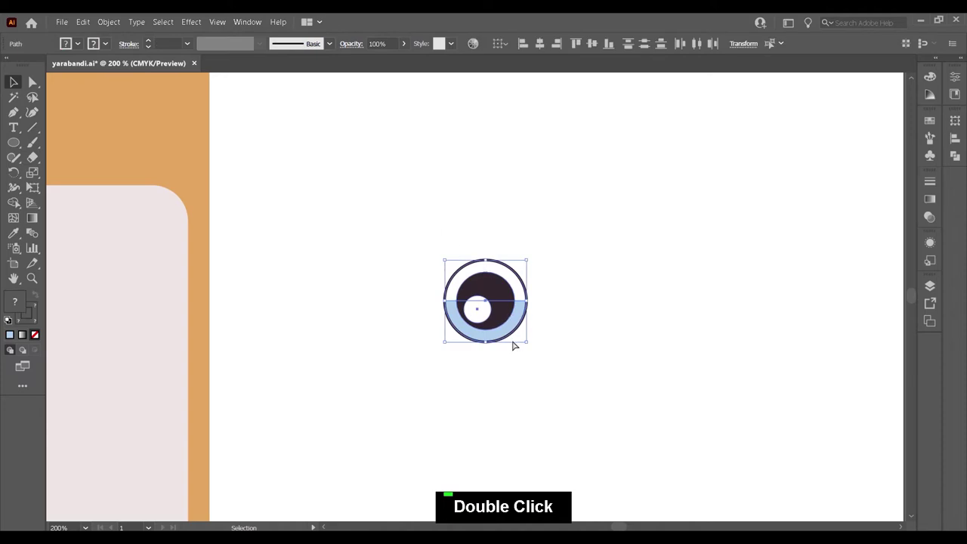
{"action": "left_click", "coordinate": [498, 325]}
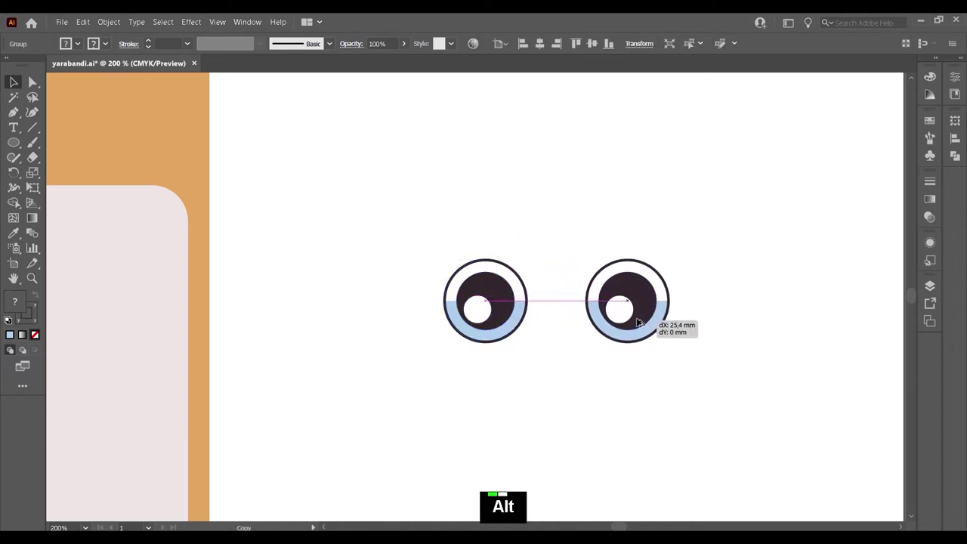
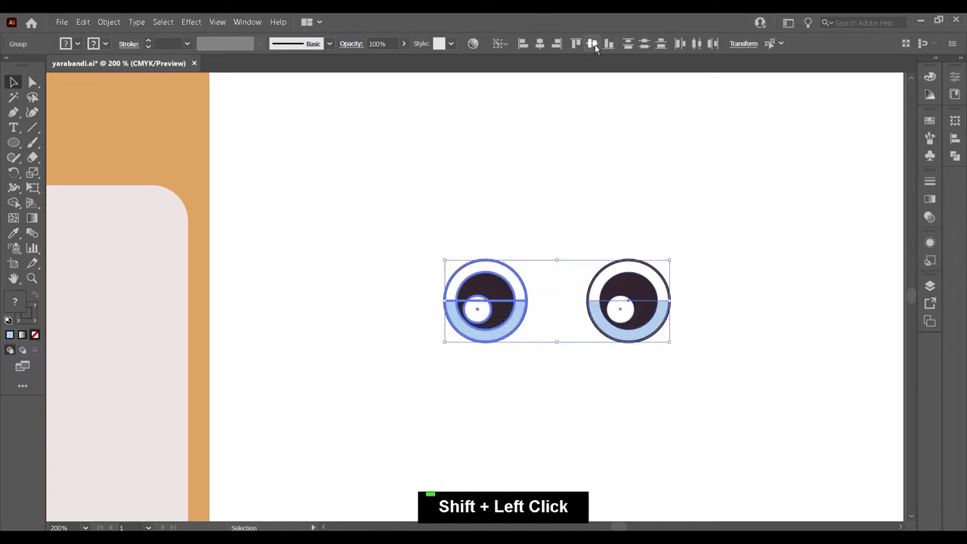
{"action": "double_click", "coordinate": [728, 371]}
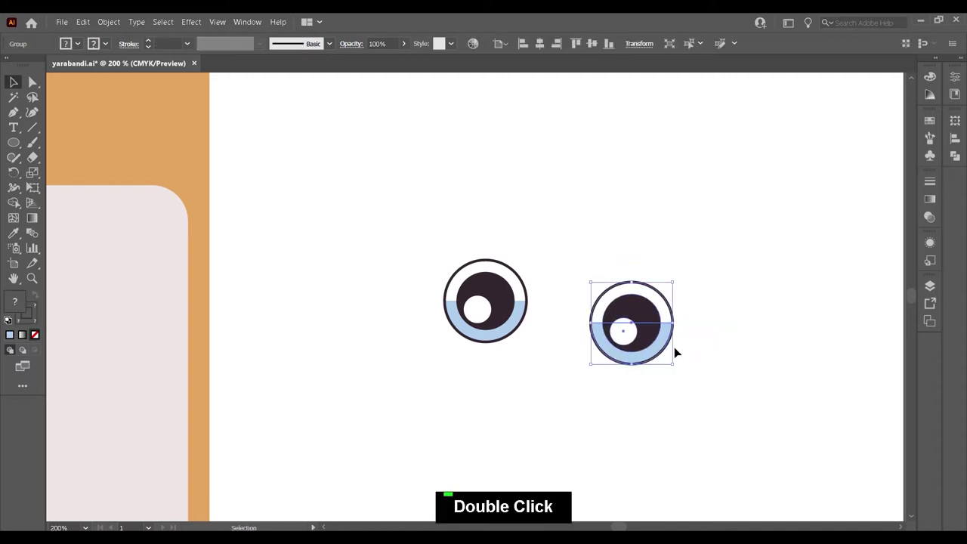
{"action": "key", "text": "ctrl+z"}
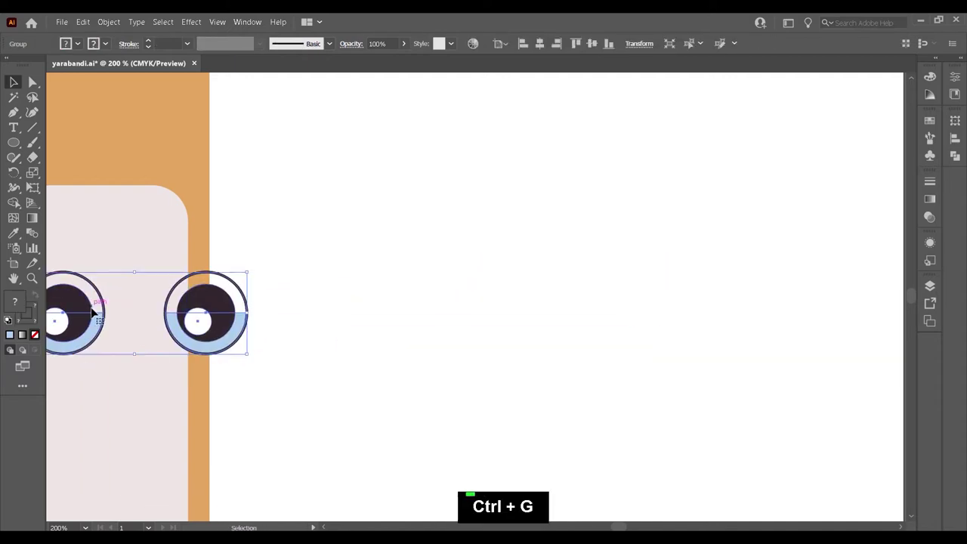
{"action": "key", "text": "space"}
Step: Move the right eye closer, group both eyes and shrink them to fit the upper pad
{"action": "right_click", "coordinate": [571, 230]}
{"action": "double_click", "coordinate": [683, 330]}
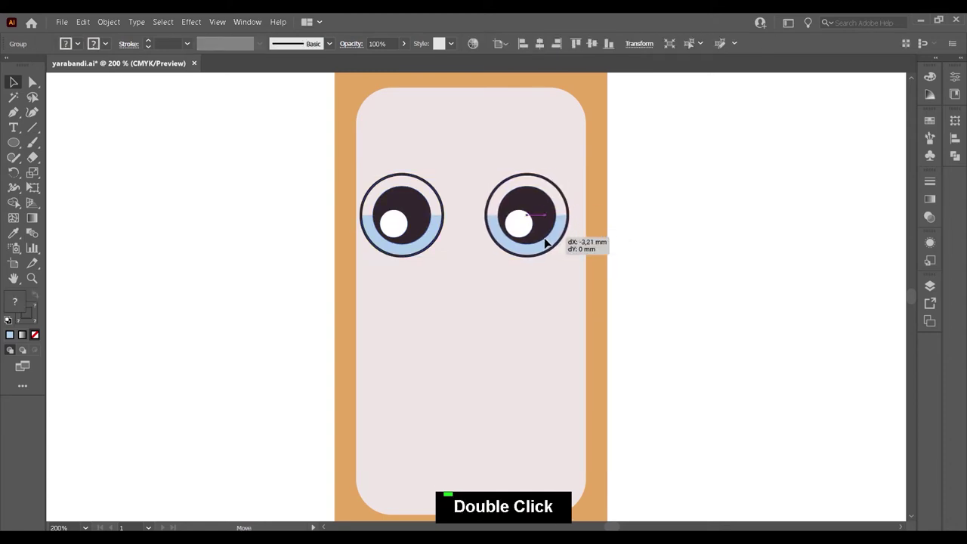
{"action": "key", "text": "ctrl+g"}
{"action": "left_click", "coordinate": [507, 147]}
{"action": "double_click", "coordinate": [665, 227]}
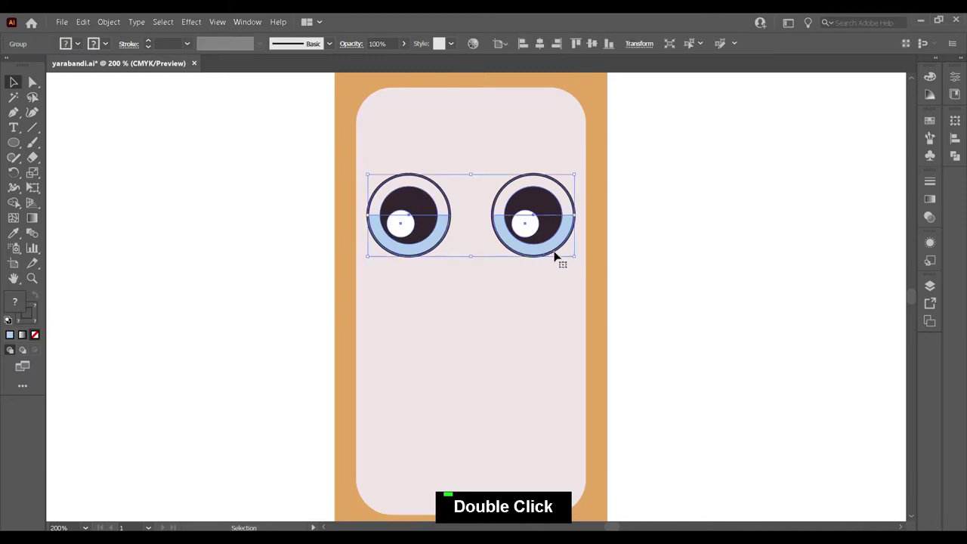
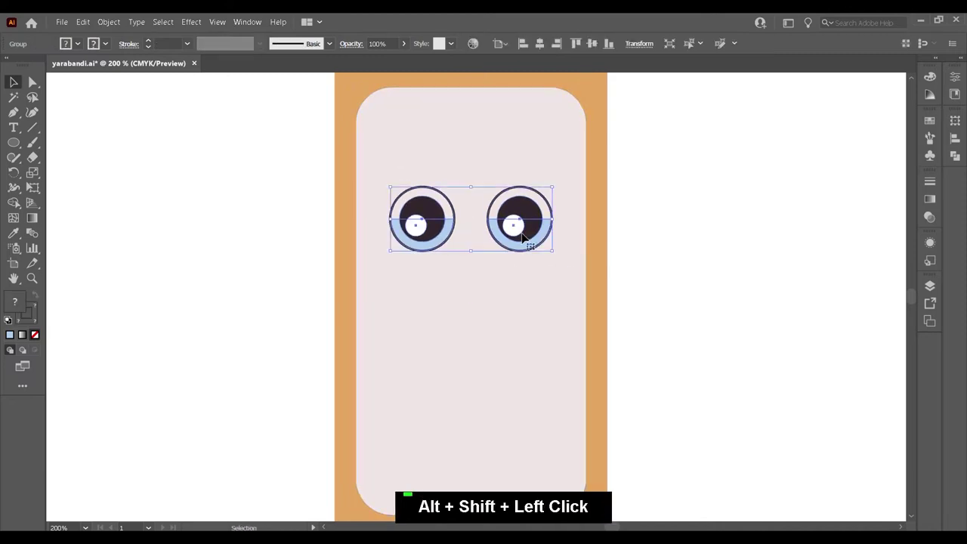
{"action": "left_click", "coordinate": [510, 301]}
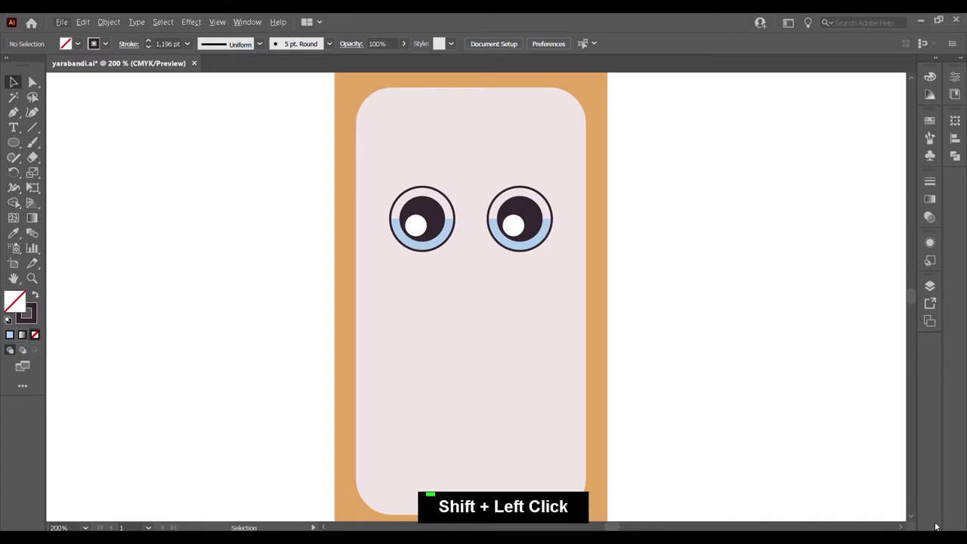
Step: Cut a circle in half, delete the bottom half and place the arc below the eyes as a frown
{"action": "scroll", "scroll_direction": "up", "scroll_amount": 3}
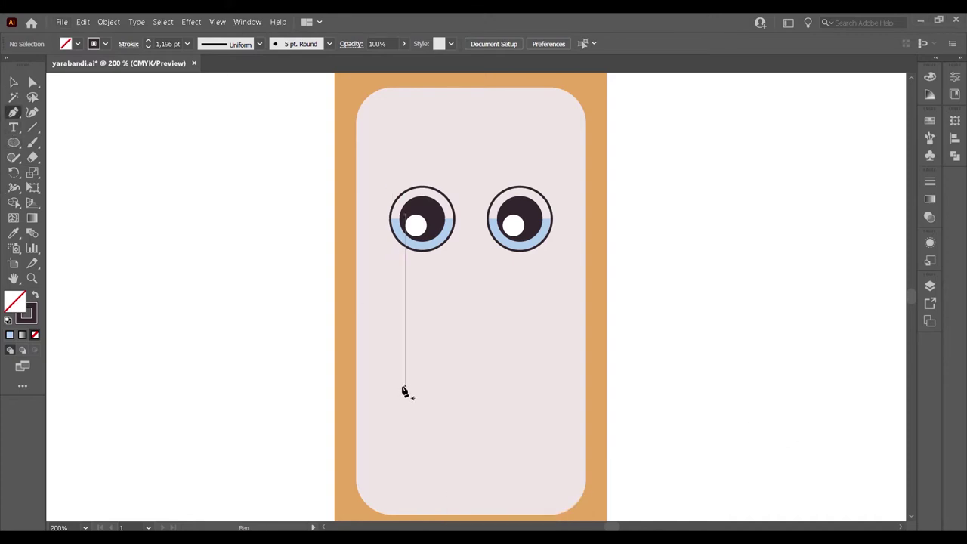
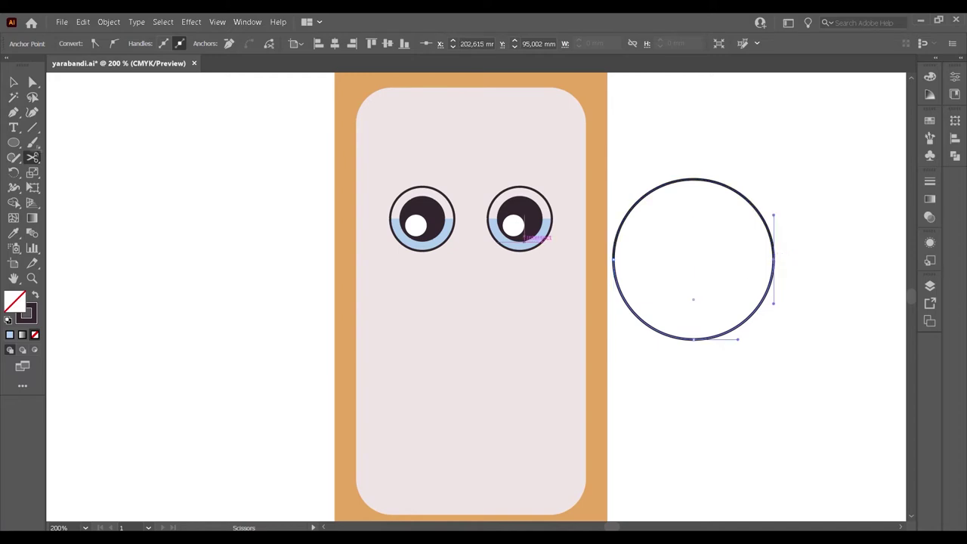
{"action": "key", "text": "Delete"}
{"action": "key", "text": "Delete"}
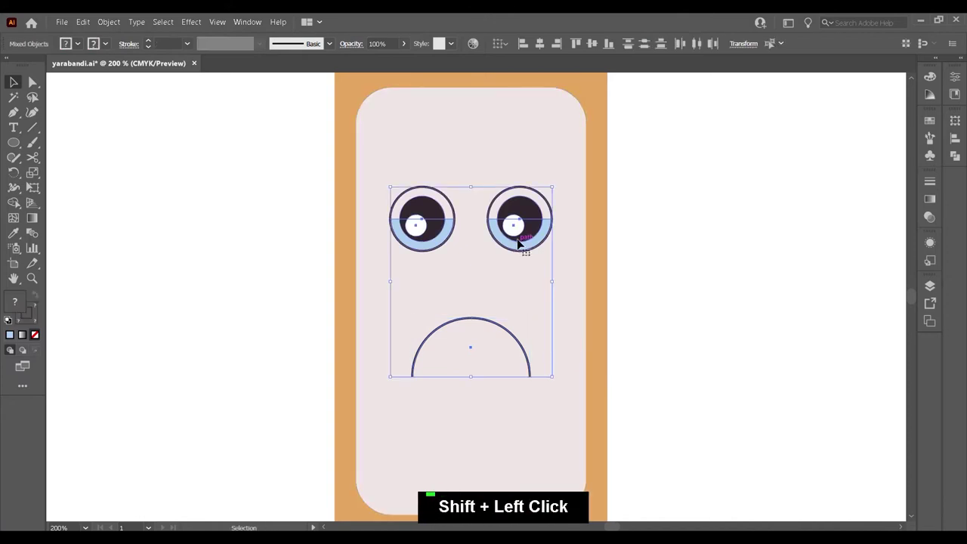
{"action": "scroll", "scroll_direction": "up", "scroll_amount": 3}
Step: Thicken the frown's stroke and cut small half-rings to cap both of its ends
{"action": "double_click", "coordinate": [151, 43]}
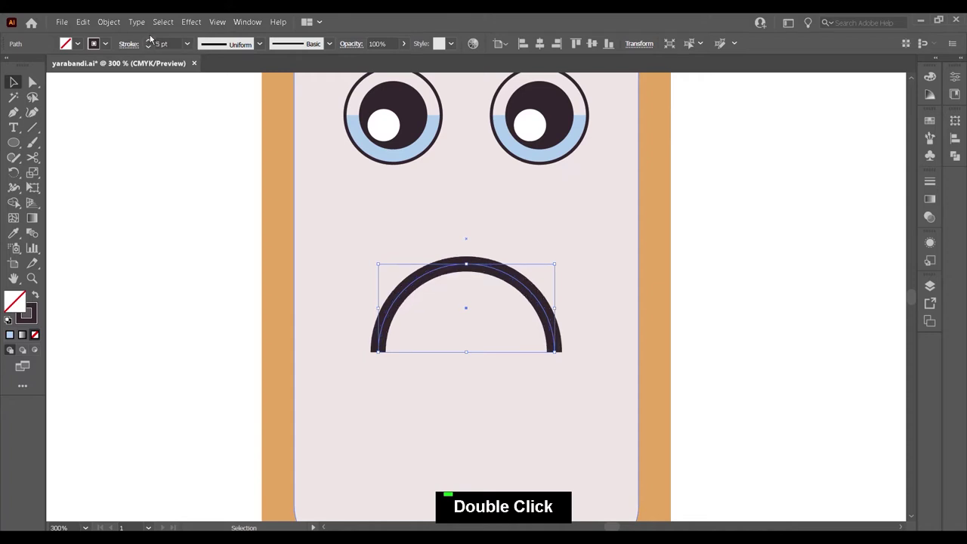
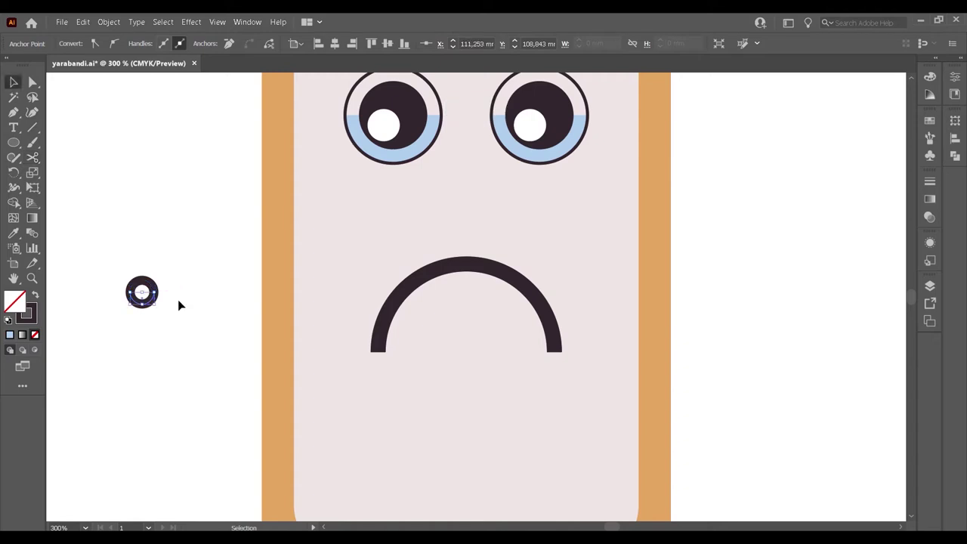
{"action": "key", "text": "Delete"}
{"action": "key", "text": "Delete"}
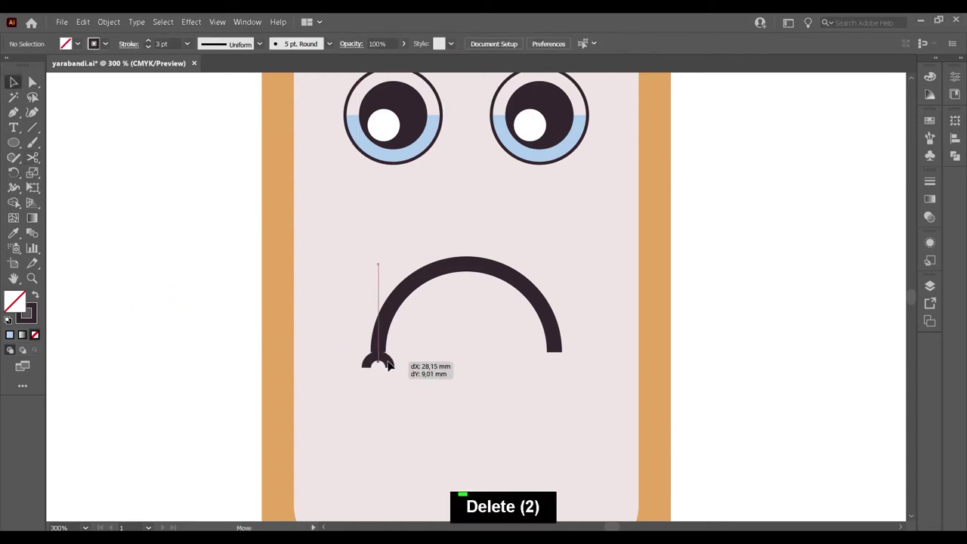
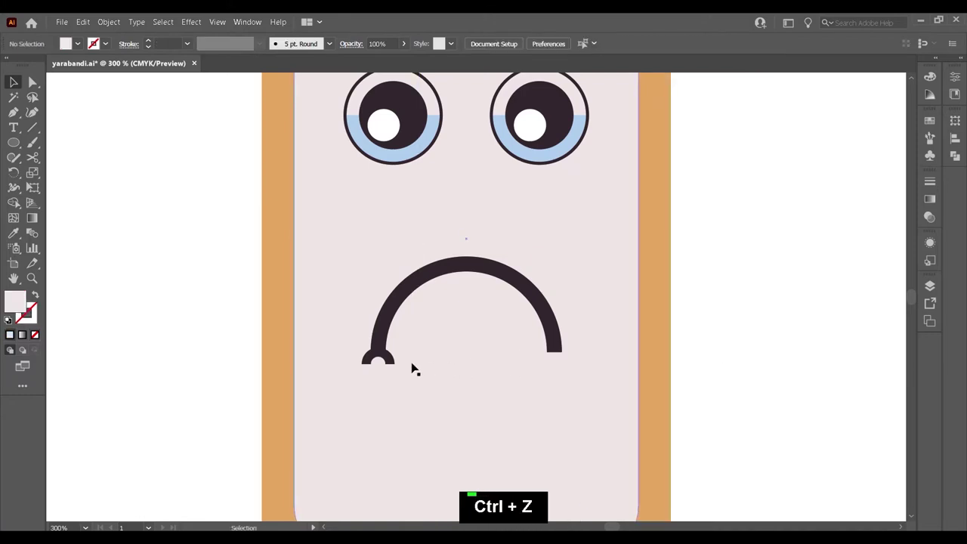
{"action": "left_click", "coordinate": [390, 361]}
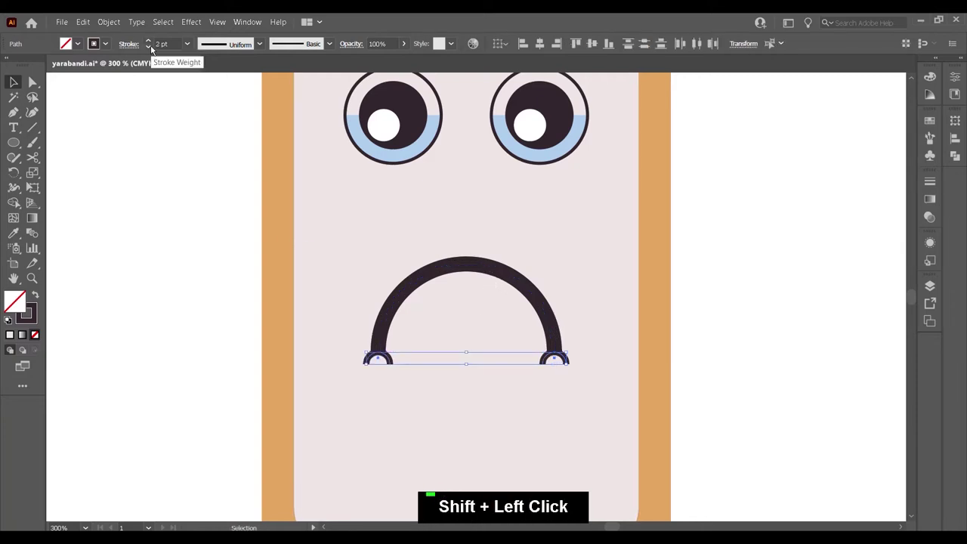
Step: Adjust the end curls' stroke weight and group the eyes and mouth into one face
{"action": "double_click", "coordinate": [154, 43]}
{"action": "left_click", "coordinate": [480, 272]}
{"action": "key", "text": "ctrl+g"}
{"action": "left_click", "coordinate": [544, 156]}
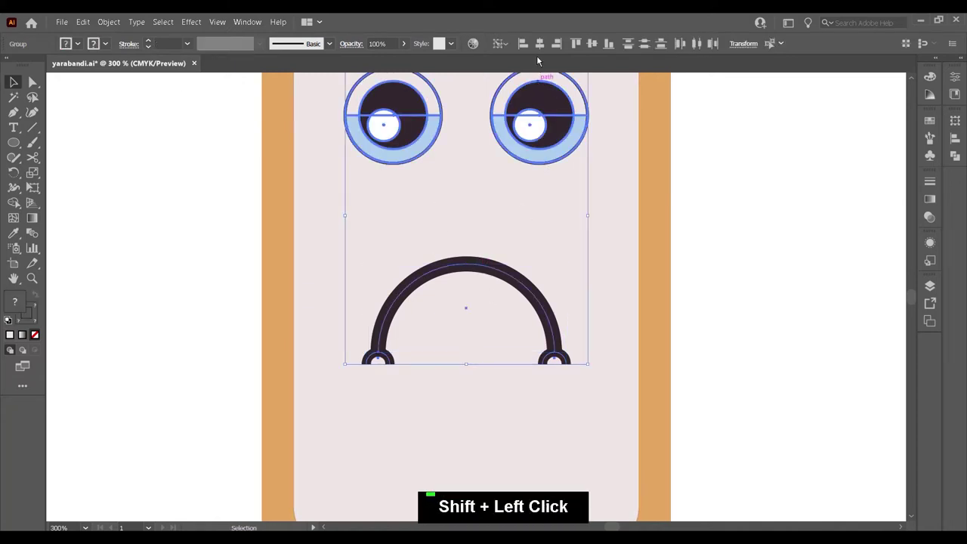
{"action": "double_click", "coordinate": [759, 243]}
Step: Zoom out to view the whole artboard and draw a small outlined circle beside the bandage
{"action": "scroll", "scroll_direction": "down", "scroll_amount": 3}
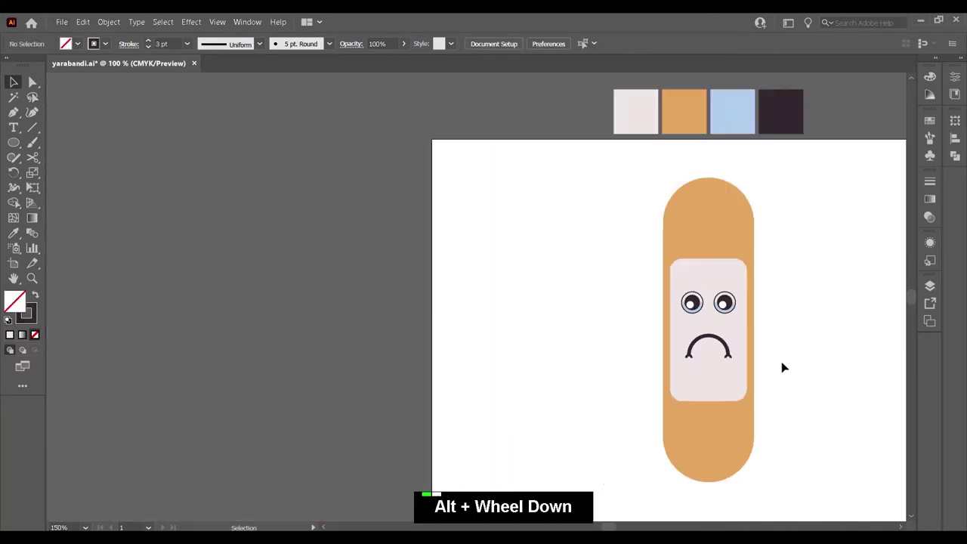
{"action": "key", "text": "space"}
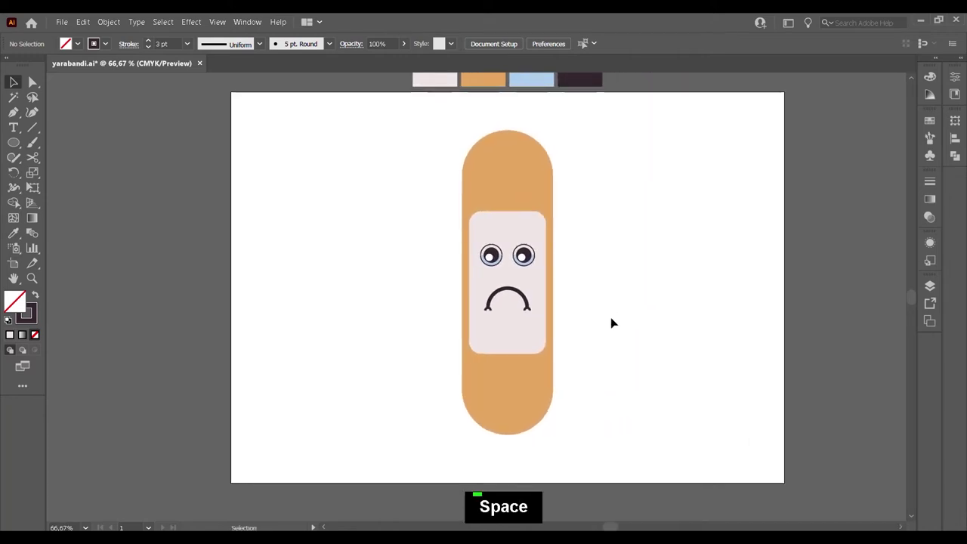
{"action": "key", "text": "space"}
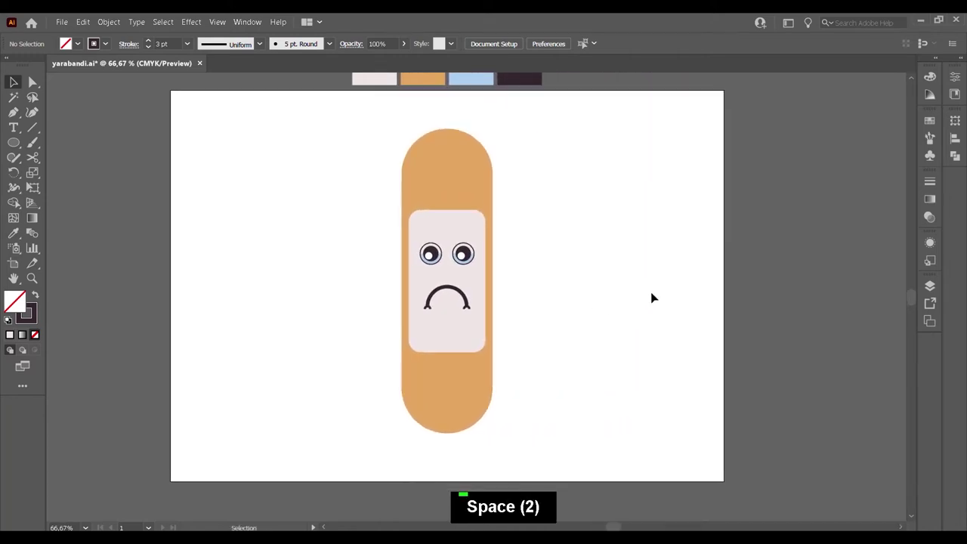
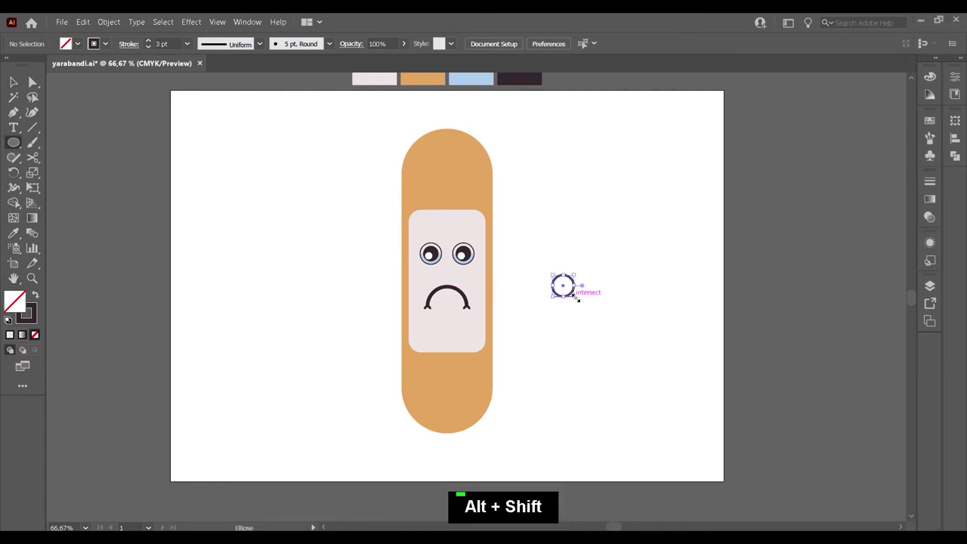
Step: Draw a three-sided polygon and overlap it onto the small circle to form a droplet
{"action": "scroll", "scroll_direction": "up", "scroll_amount": 3}
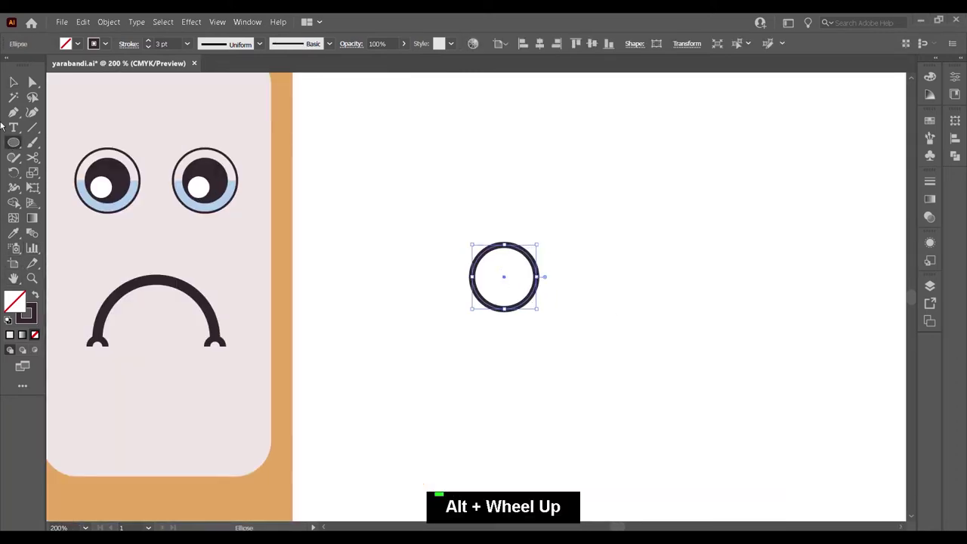
{"action": "right_click", "coordinate": [14, 152]}
{"action": "key", "text": "Down"}
{"action": "key", "text": "Down"}
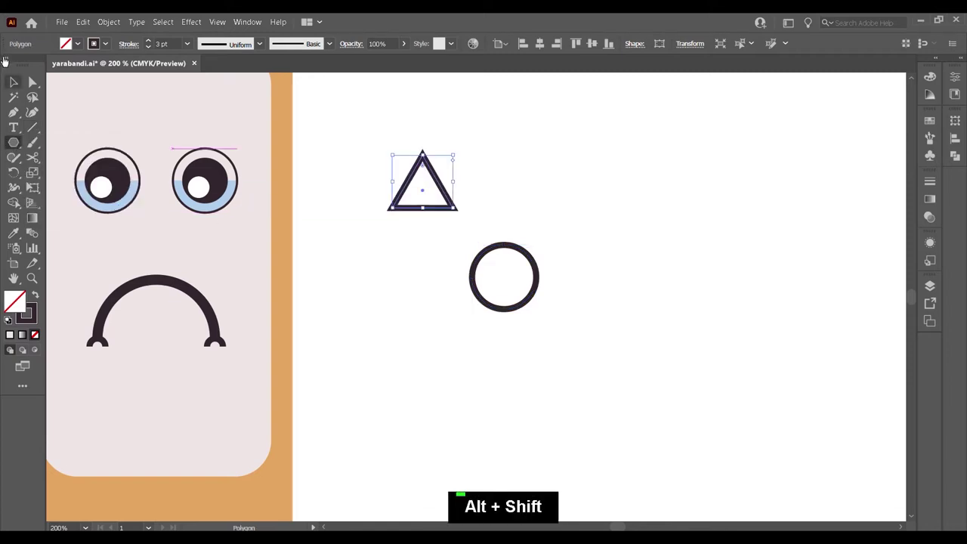
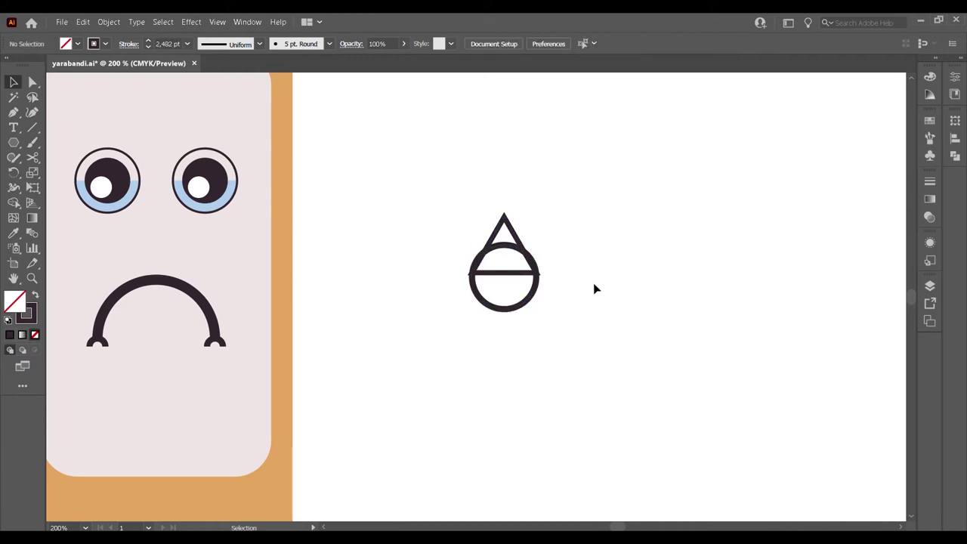
{"action": "scroll", "scroll_direction": "up", "scroll_amount": 3}
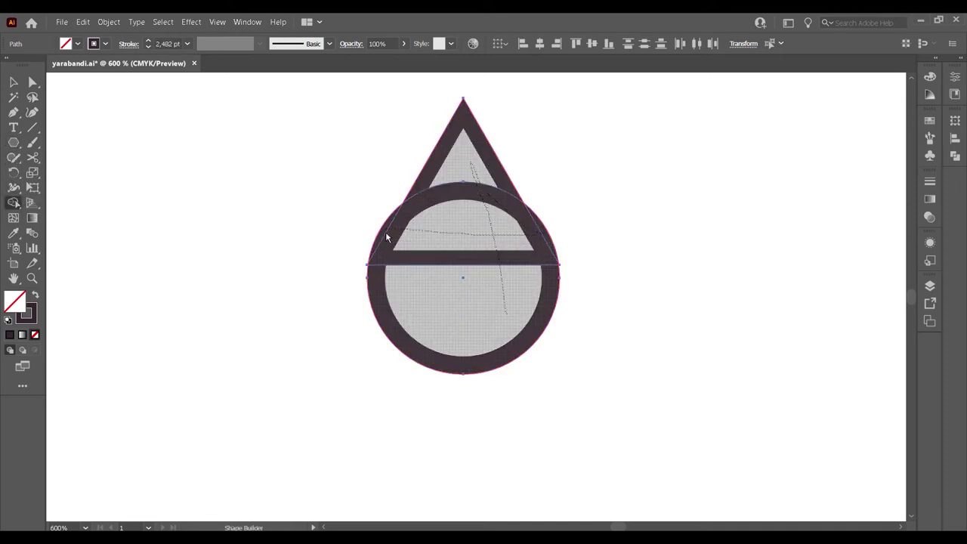
Step: Merge the triangle and circle with Shape Builder and round the side corners into a smooth teardrop
{"action": "scroll", "scroll_direction": "up", "scroll_amount": 3}
{"action": "left_click", "coordinate": [589, 162]}
{"action": "scroll", "scroll_direction": "down", "scroll_amount": 3}
{"action": "scroll", "scroll_direction": "up", "scroll_amount": 3}
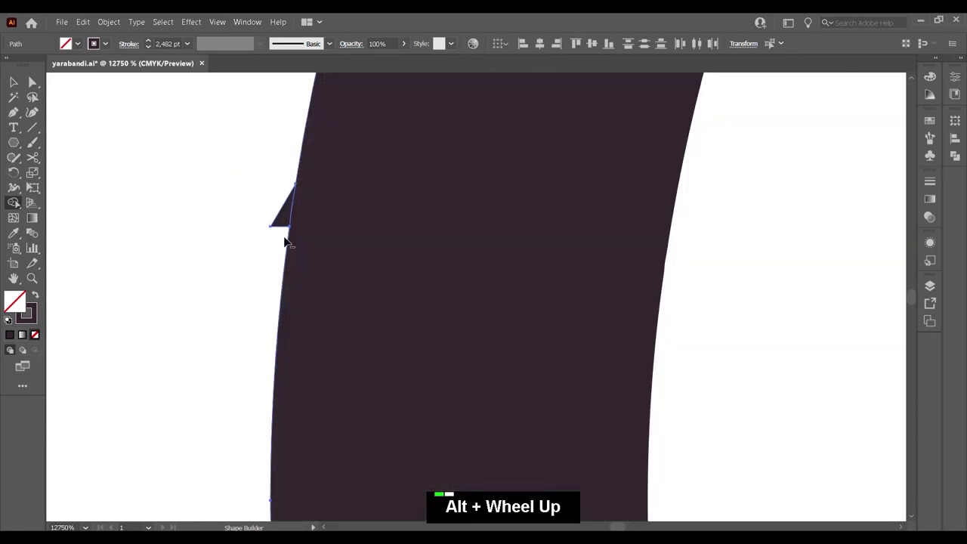
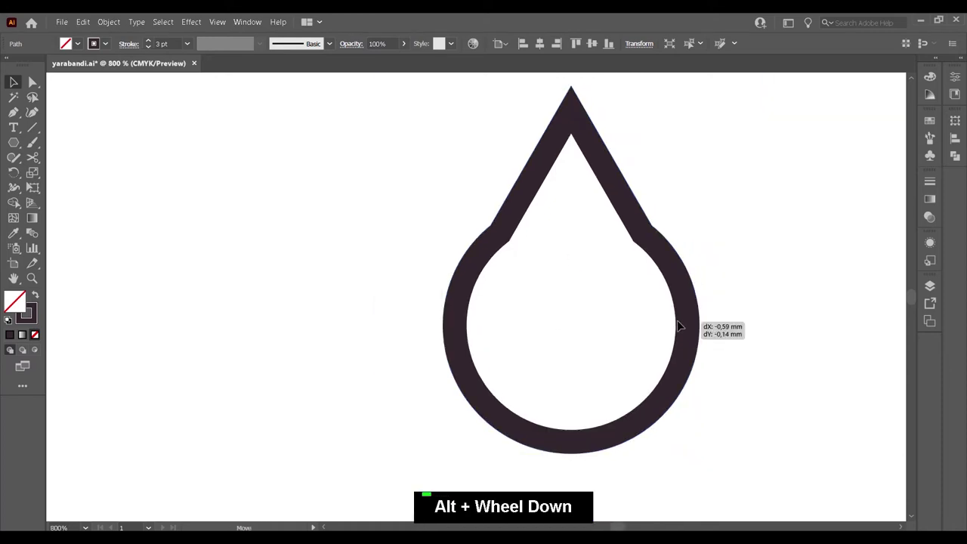
{"action": "scroll", "scroll_direction": "down", "scroll_amount": 3}
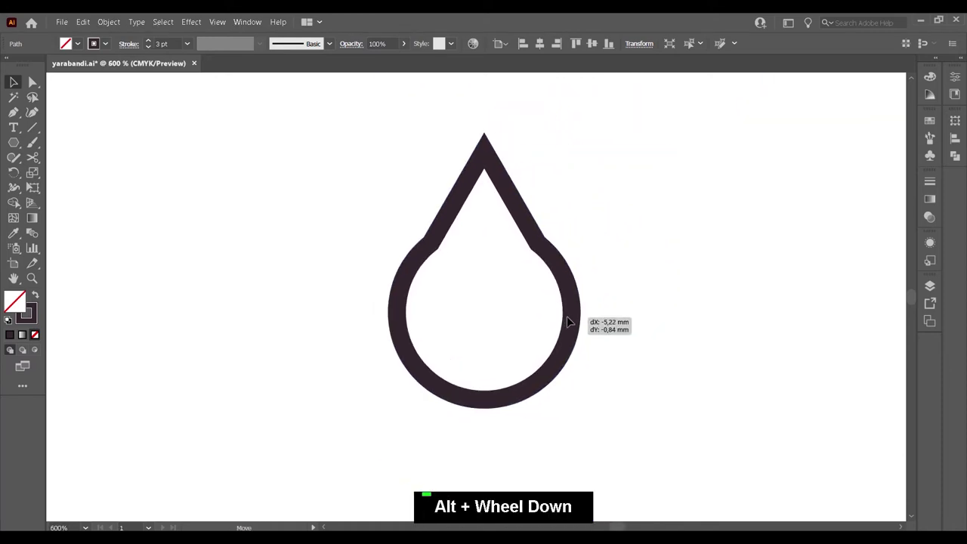
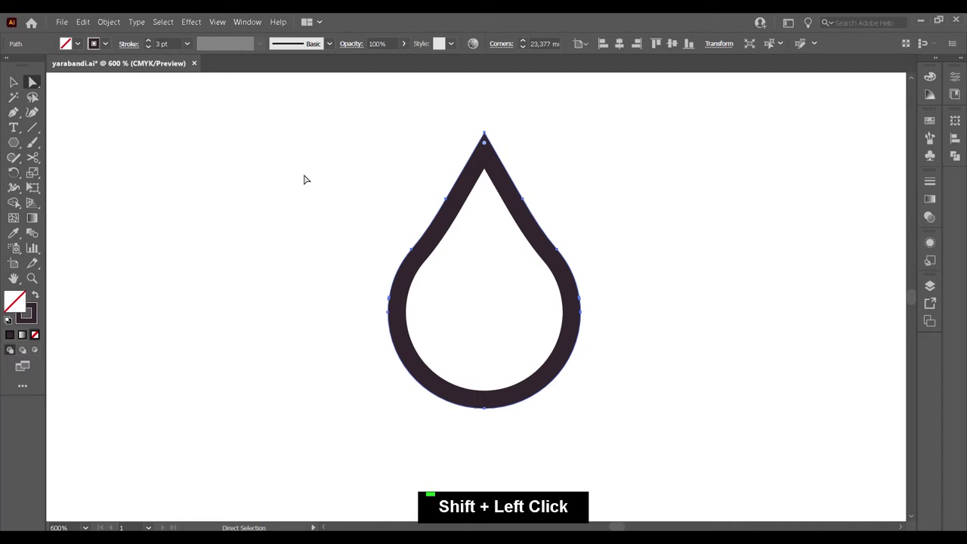
{"action": "scroll", "scroll_direction": "down", "scroll_amount": 3}
{"action": "scroll", "scroll_direction": "down", "scroll_amount": 3}
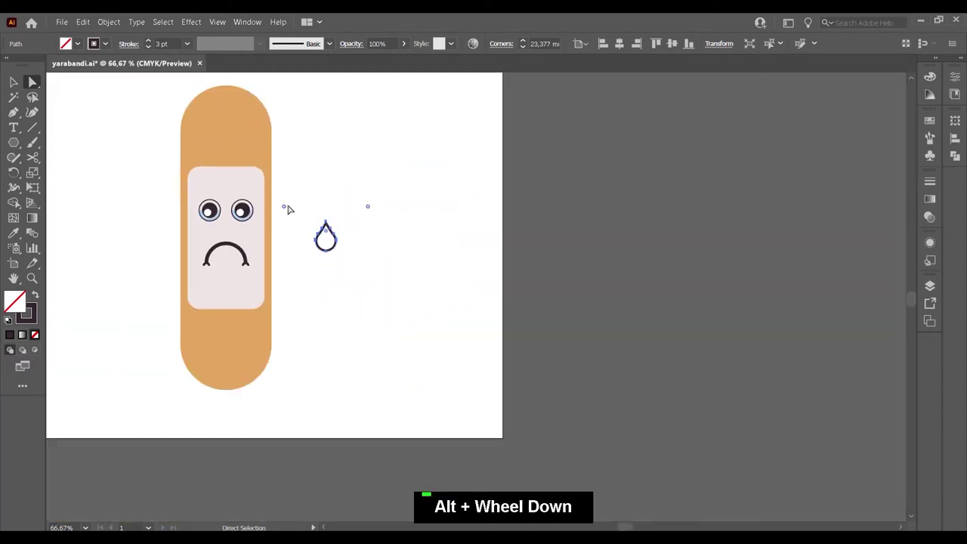
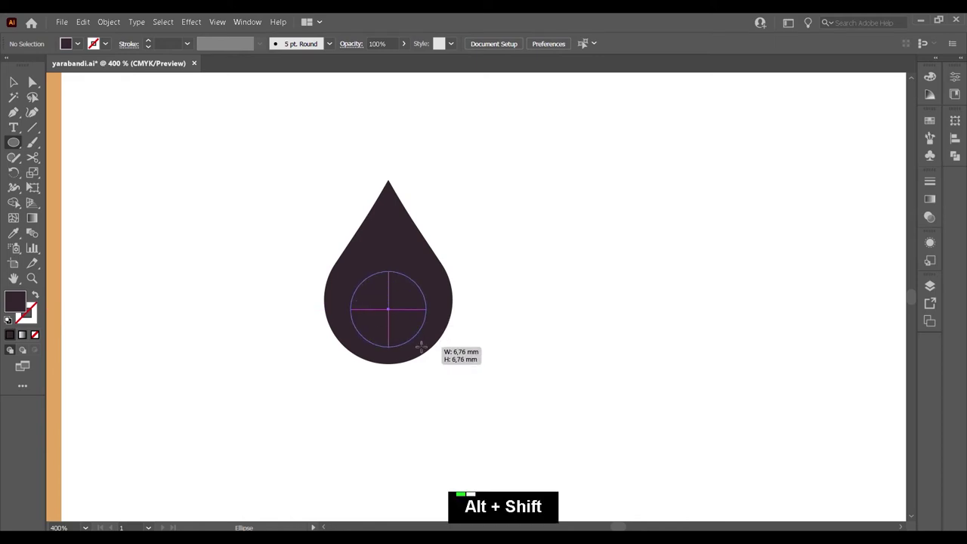
Step: Delete the stray ellipse and eyedrop the light blue swatch onto the teardrop's fill
{"action": "key", "text": "Delete"}
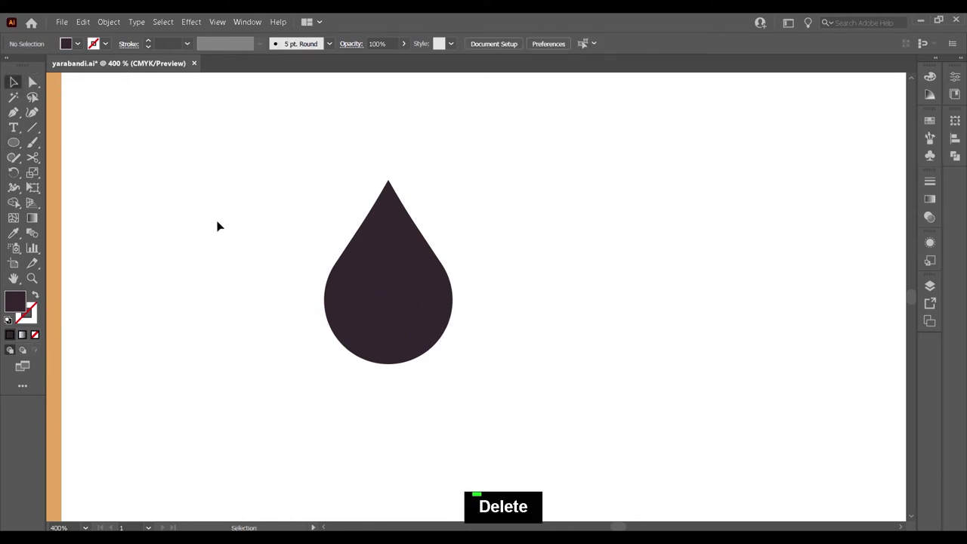
{"action": "scroll", "scroll_direction": "down", "scroll_amount": 3}
{"action": "key", "text": "space"}
{"action": "scroll", "scroll_direction": "down", "scroll_amount": 3}
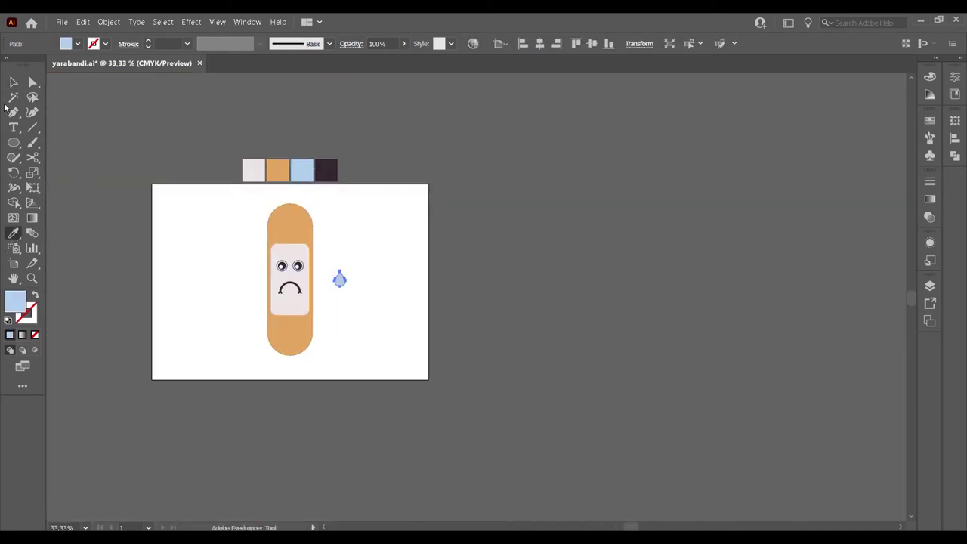
Step: Smooth the teardrop path, then move and shrink it to sit just below the right eye
{"action": "scroll", "scroll_direction": "up", "scroll_amount": 3}
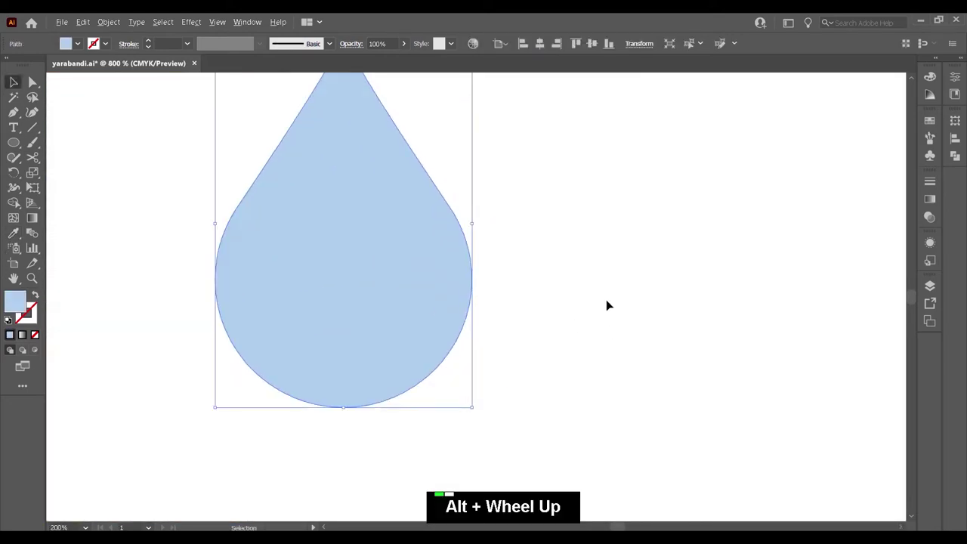
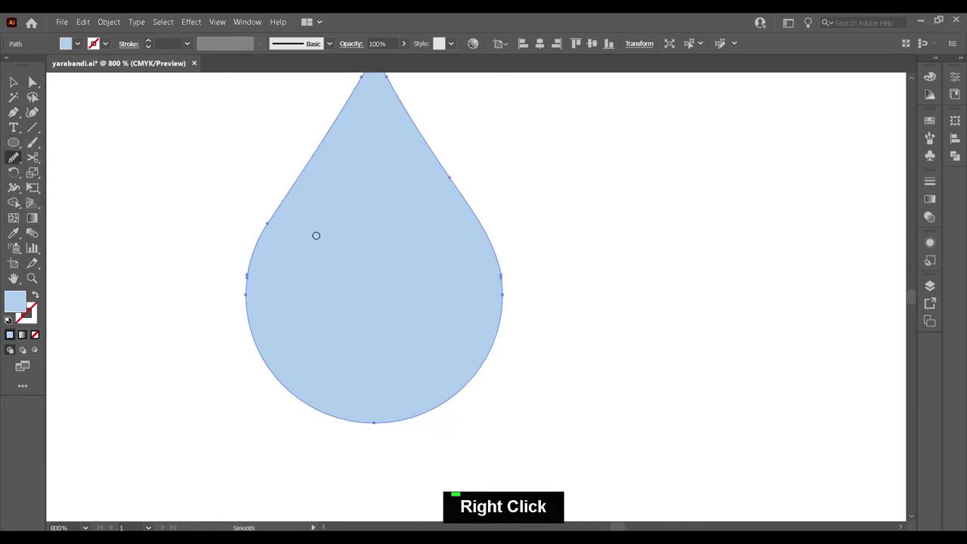
{"action": "scroll", "scroll_direction": "down", "scroll_amount": 3}
{"action": "scroll", "scroll_direction": "down", "scroll_amount": 3}
{"action": "scroll", "scroll_direction": "up", "scroll_amount": 3}
{"action": "key", "text": "space"}
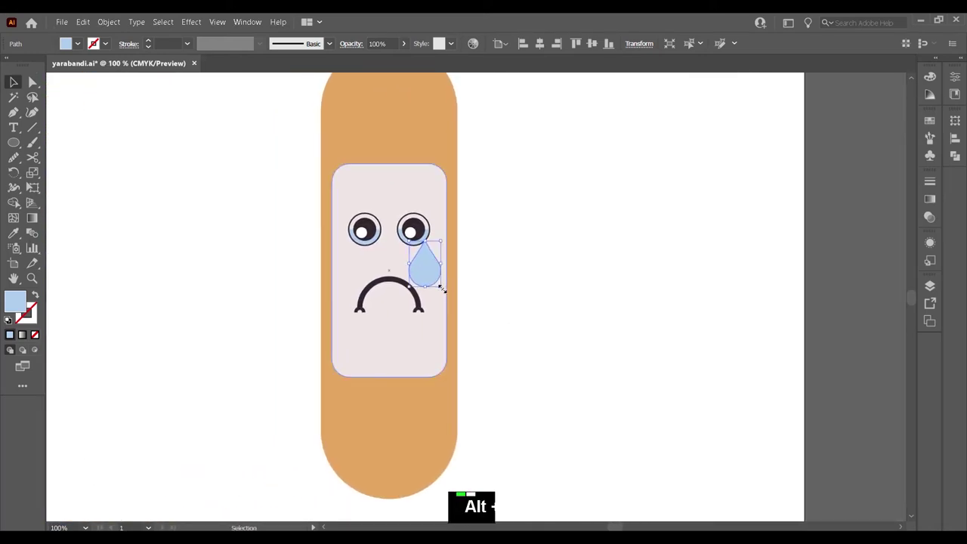
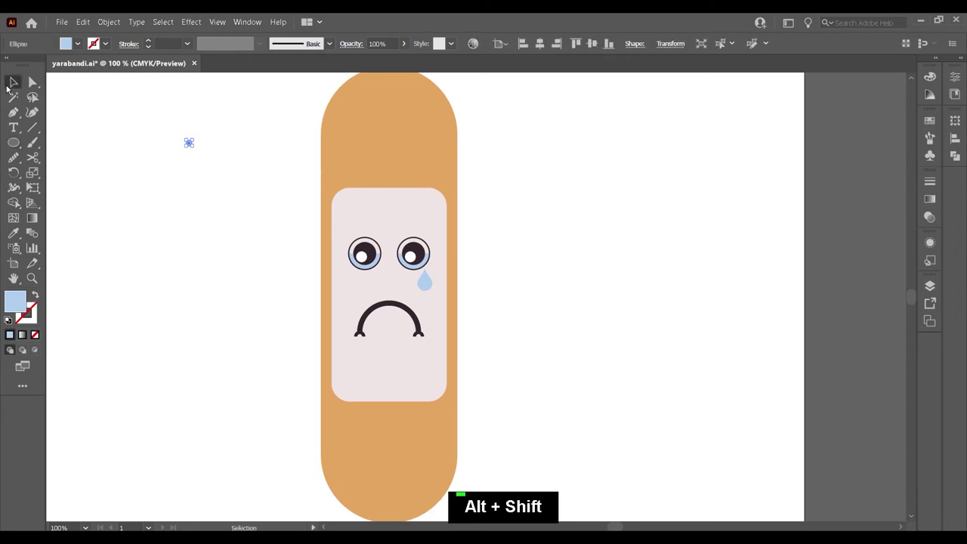
Step: Alt-copy the pale blue dot rightward and repeat with Ctrl+D into a row of twelve dots, then select the row
{"action": "scroll", "scroll_direction": "up", "scroll_amount": 3}
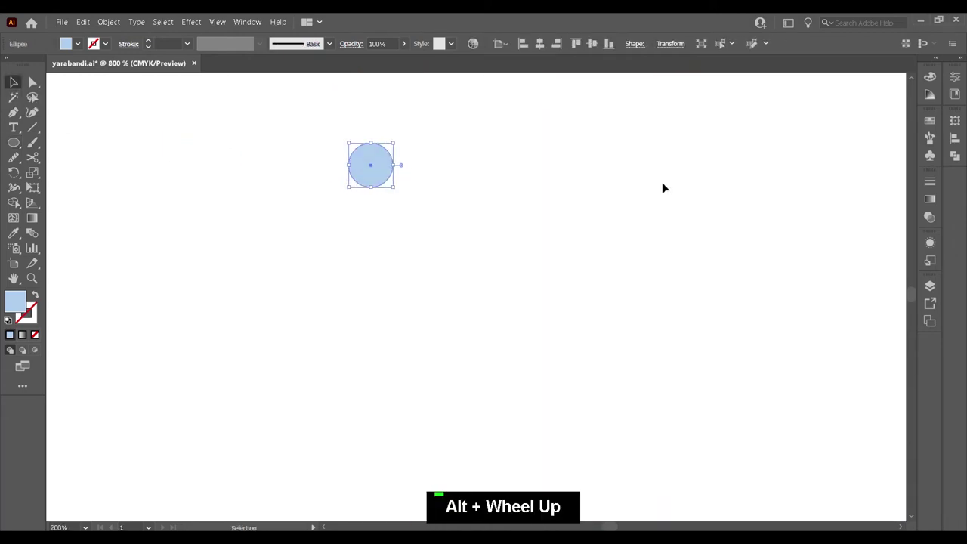
{"action": "left_click", "coordinate": [377, 167]}
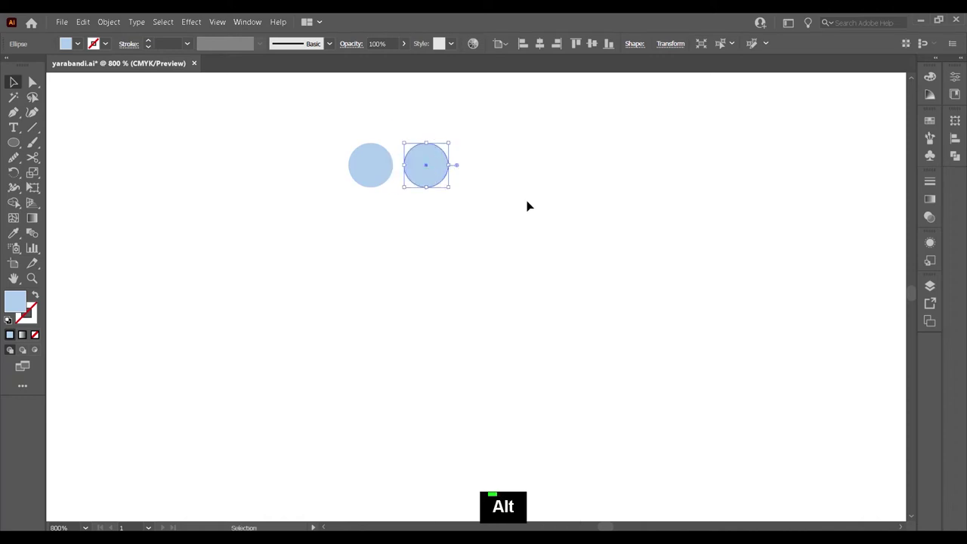
{"action": "key", "text": "ctrl+d"}
{"action": "key", "text": "ctrl+d"}
{"action": "key", "text": "ctrl+d"}
{"action": "key", "text": "ctrl+d"}
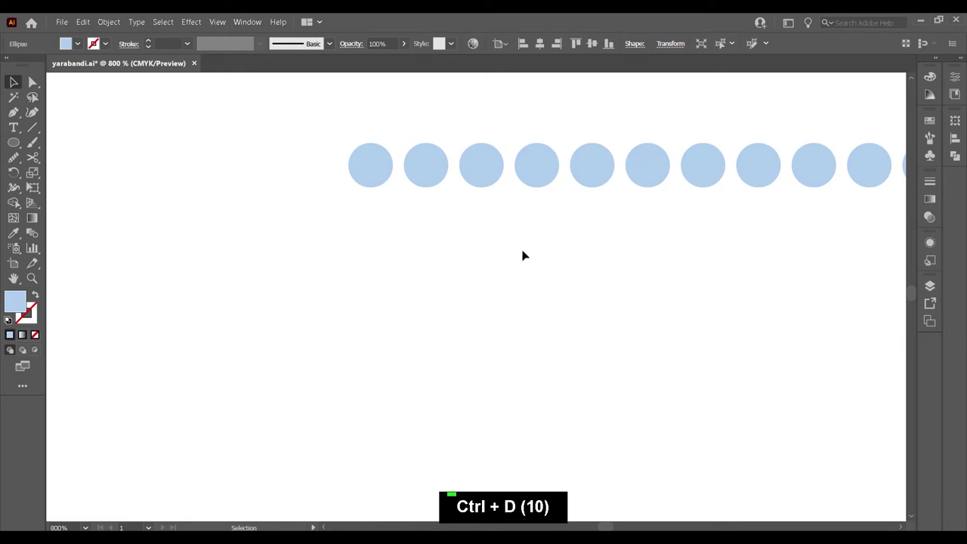
{"action": "scroll", "scroll_direction": "down", "scroll_amount": 3}
{"action": "key", "text": "space"}
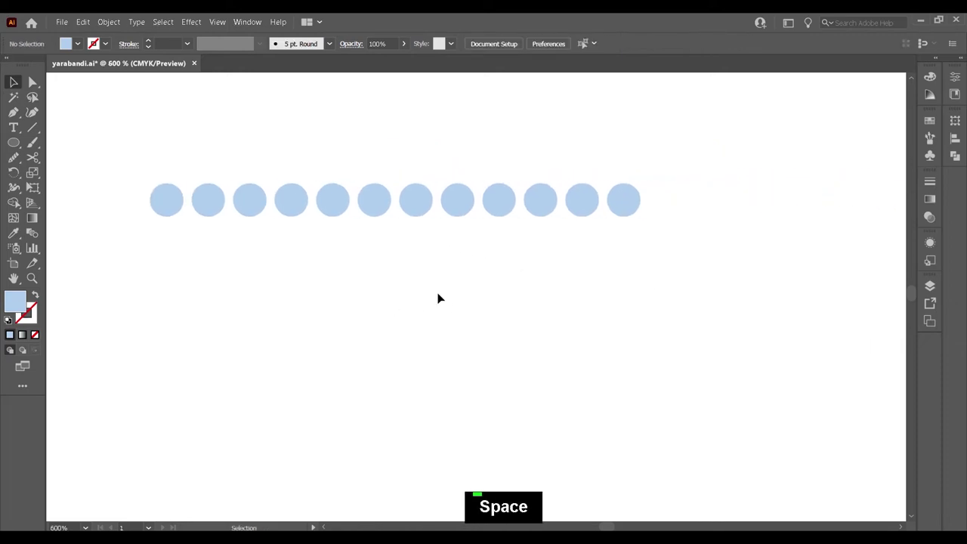
{"action": "scroll", "scroll_direction": "down", "scroll_amount": 3}
{"action": "scroll", "scroll_direction": "down", "scroll_amount": 3}
{"action": "key", "text": "space"}
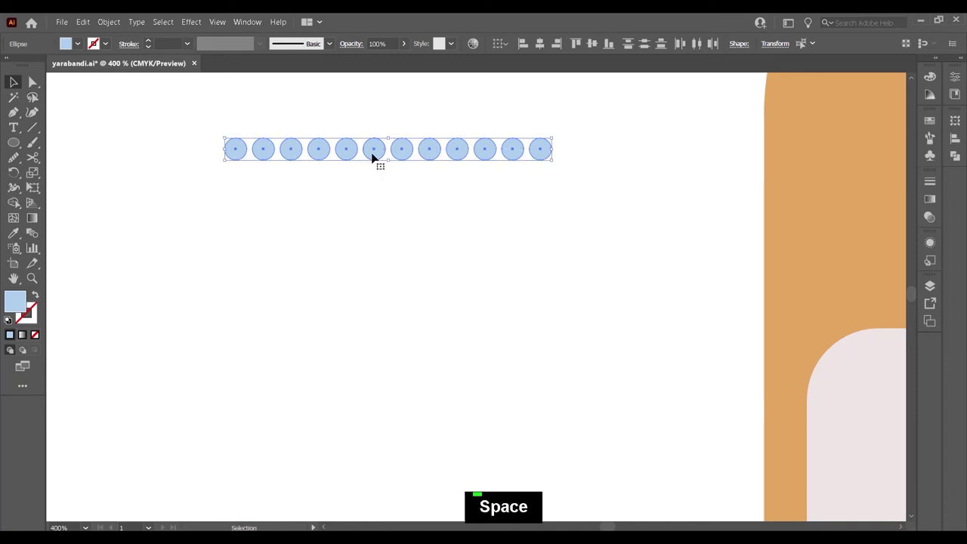
Step: Alt-copy the dot row downward and repeat with Ctrl+D to make eight evenly spaced rows
{"action": "left_click", "coordinate": [375, 154]}
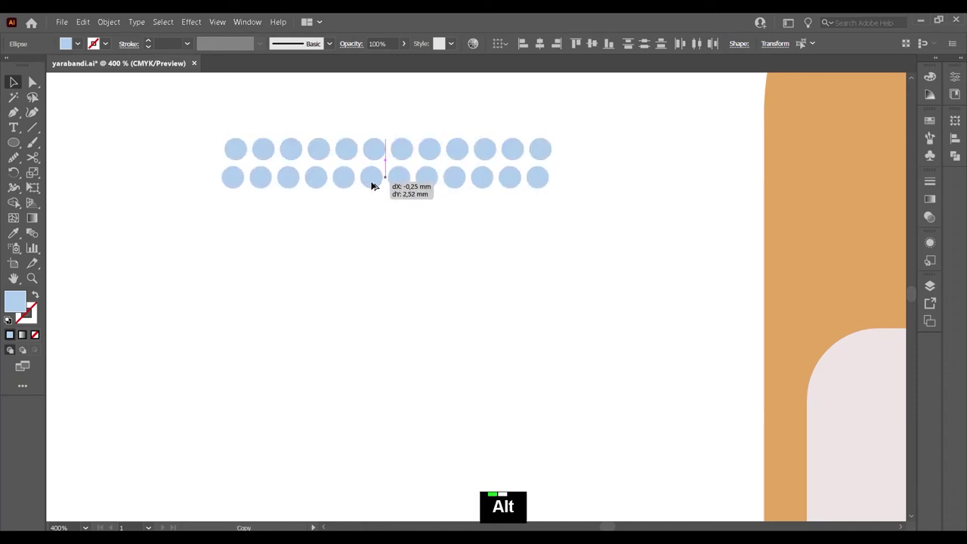
{"action": "key", "text": "ctrl+d"}
{"action": "key", "text": "ctrl+d"}
{"action": "key", "text": "ctrl+d"}
{"action": "key", "text": "ctrl+d"}
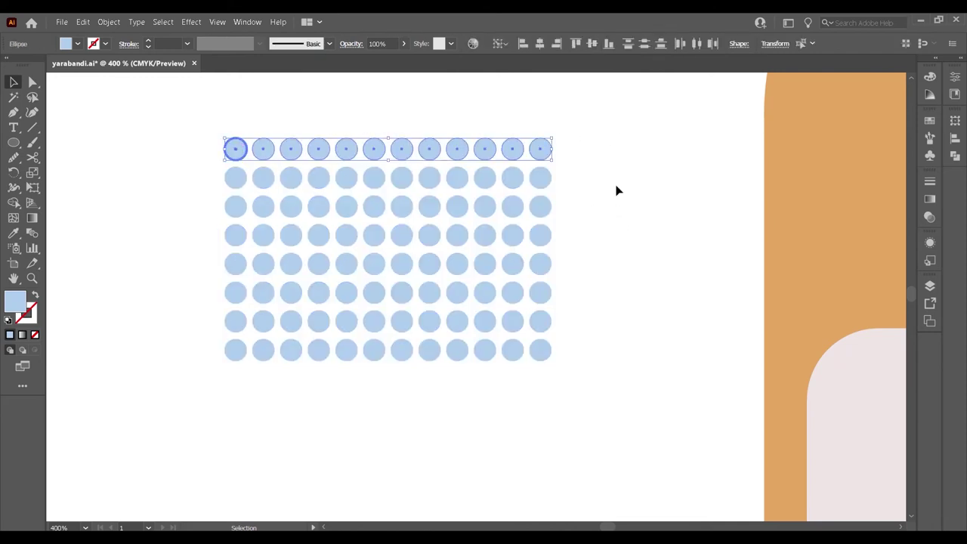
Step: Group the eight rows of twelve dots into a single grid beside the bandage
{"action": "key", "text": "ctrl+g"}
{"action": "key", "text": "ctrl+g"}
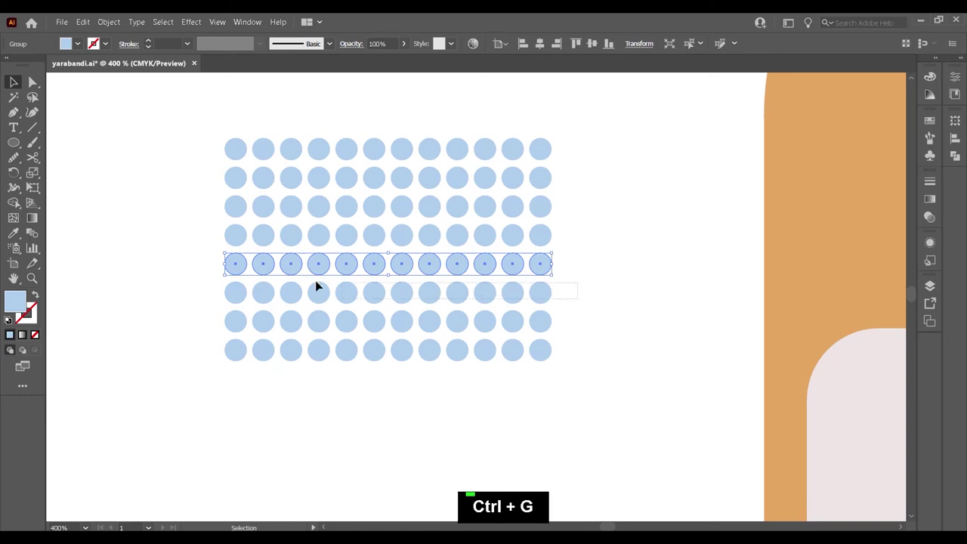
{"action": "key", "text": "ctrl+g"}
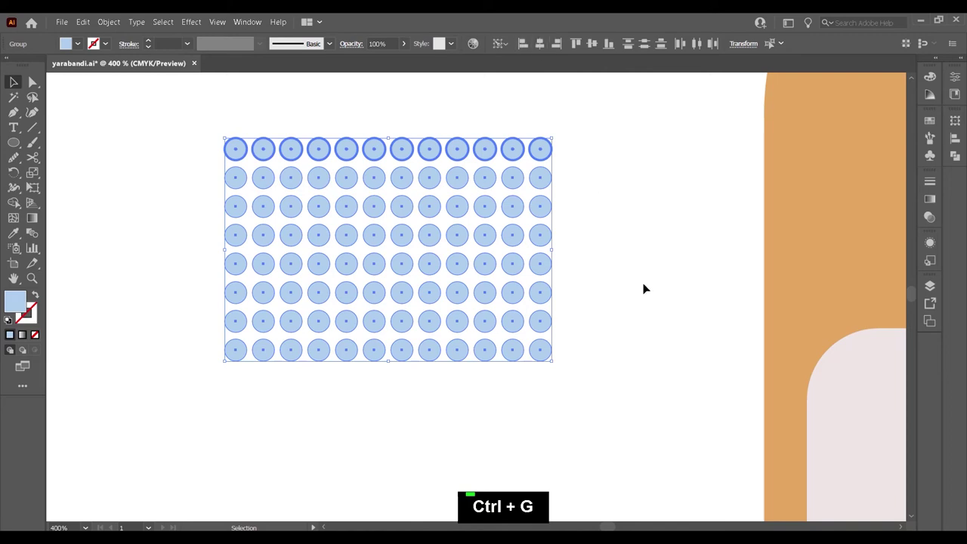
{"action": "key", "text": "ctrl+g"}
Step: Recolour the dot grid a darker orange-brown and move it onto the bandage above the pad
{"action": "scroll", "scroll_direction": "down", "scroll_amount": 3}
{"action": "scroll", "scroll_direction": "up", "scroll_amount": 3}
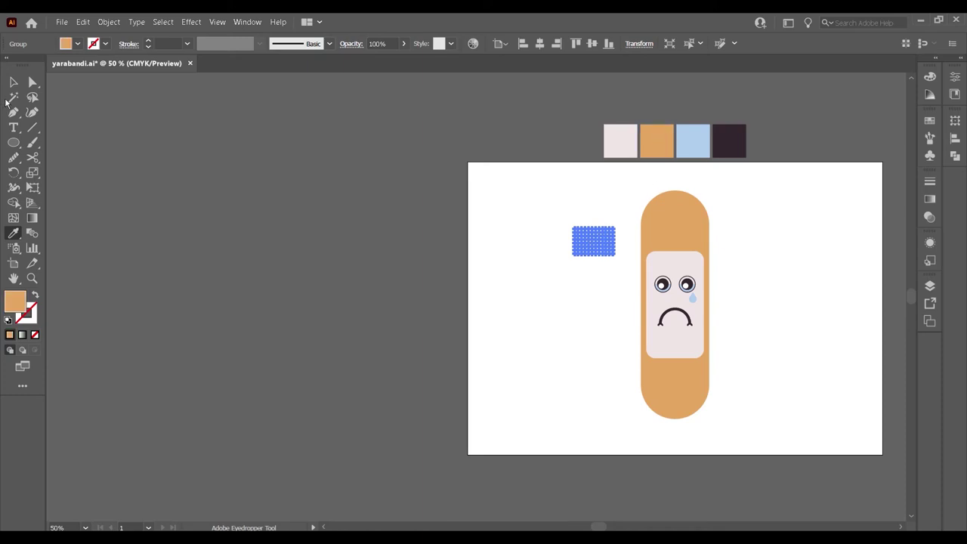
{"action": "scroll", "scroll_direction": "up", "scroll_amount": 3}
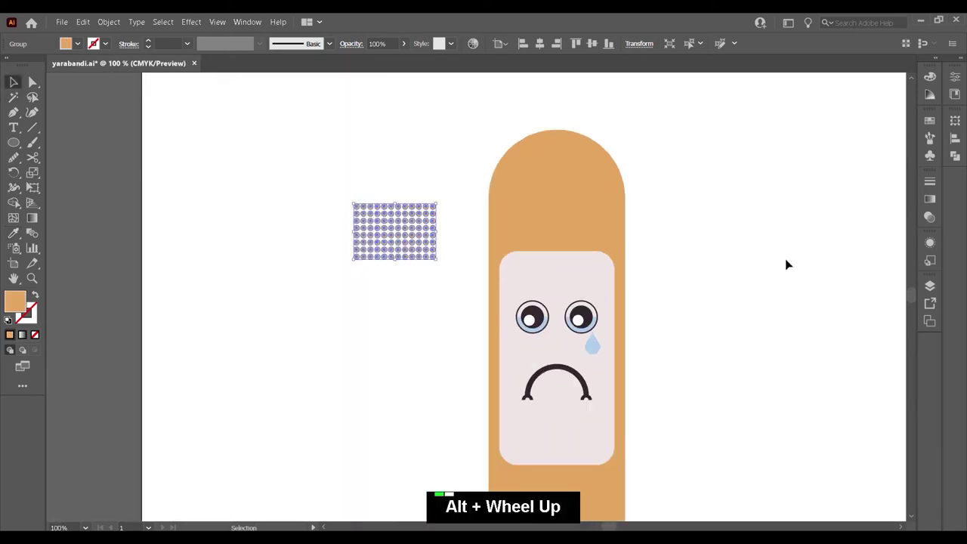
{"action": "double_click", "coordinate": [19, 308]}
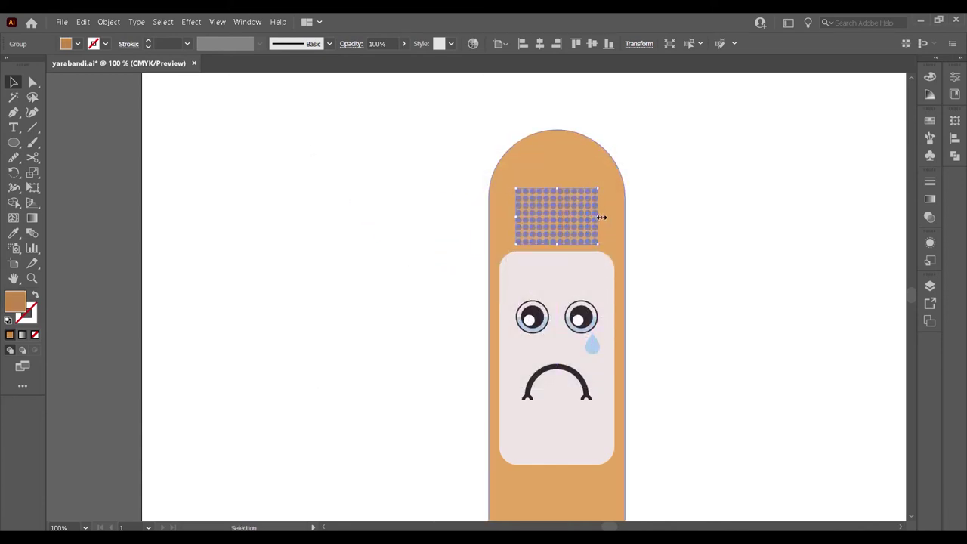
{"action": "scroll", "scroll_direction": "up", "scroll_amount": 3}
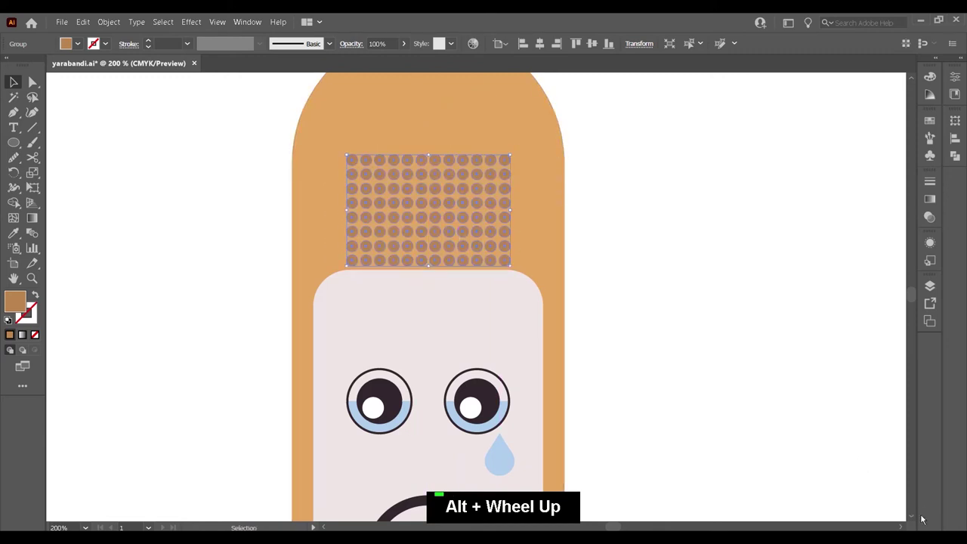
{"action": "scroll", "scroll_direction": "up", "scroll_amount": 3}
{"action": "scroll", "scroll_direction": "down", "scroll_amount": 3}
{"action": "scroll", "scroll_direction": "down", "scroll_amount": 3}
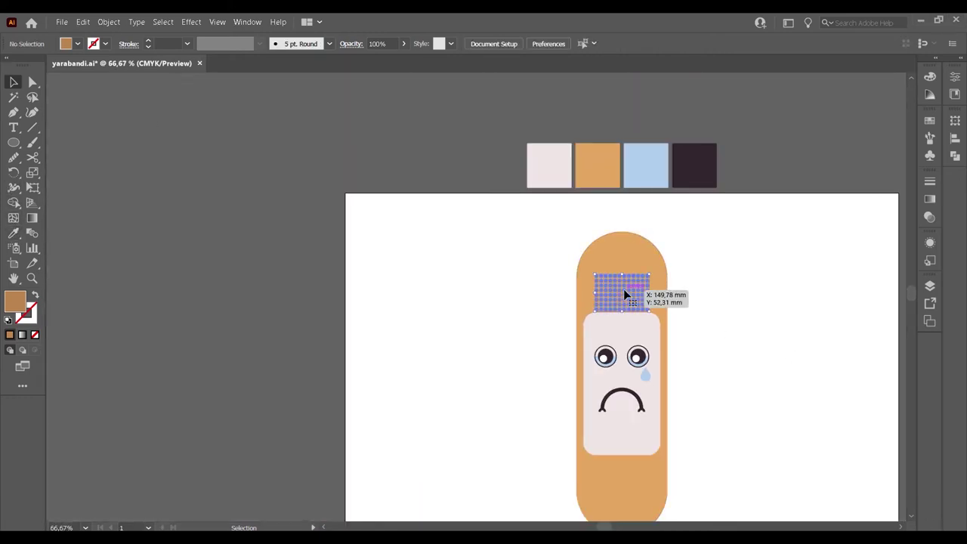
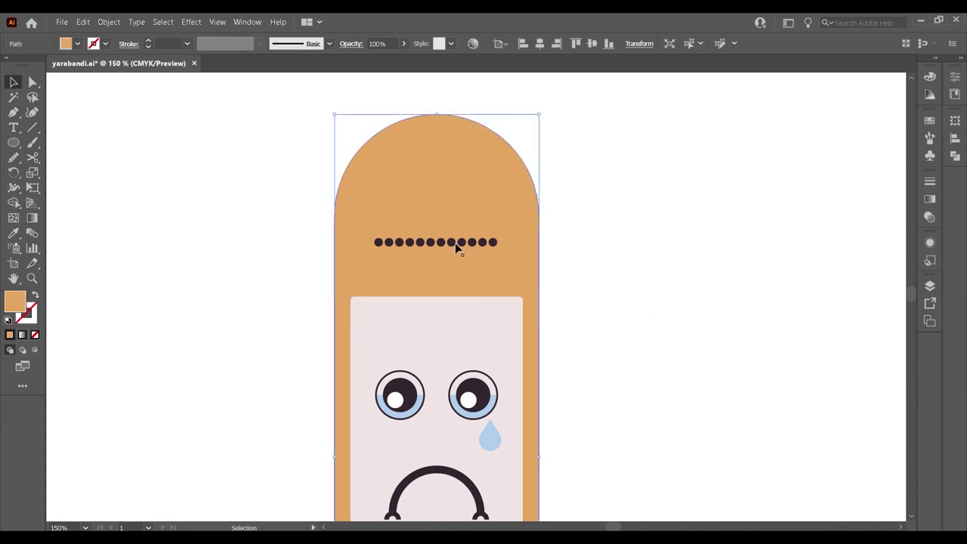
Step: Align the dark dot row to the pad's horizontal centre and enter the dot group
{"action": "left_click", "coordinate": [419, 323]}
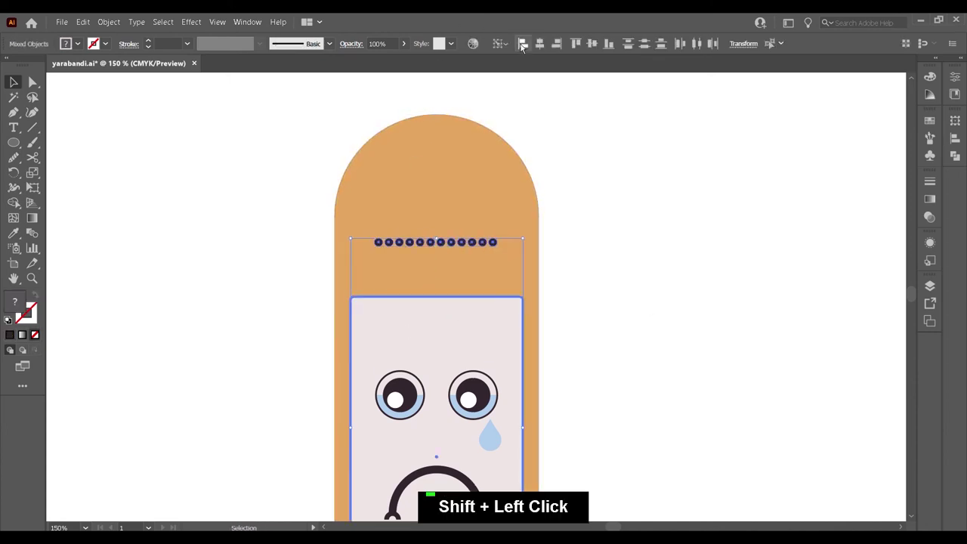
{"action": "right_click", "coordinate": [475, 247]}
{"action": "double_click", "coordinate": [636, 279]}
{"action": "scroll", "scroll_direction": "up", "scroll_amount": 3}
Step: Duplicate end dots with Ctrl+D to lengthen the row to seventeen dots spanning the bandage, and select them all
{"action": "left_click", "coordinate": [451, 234]}
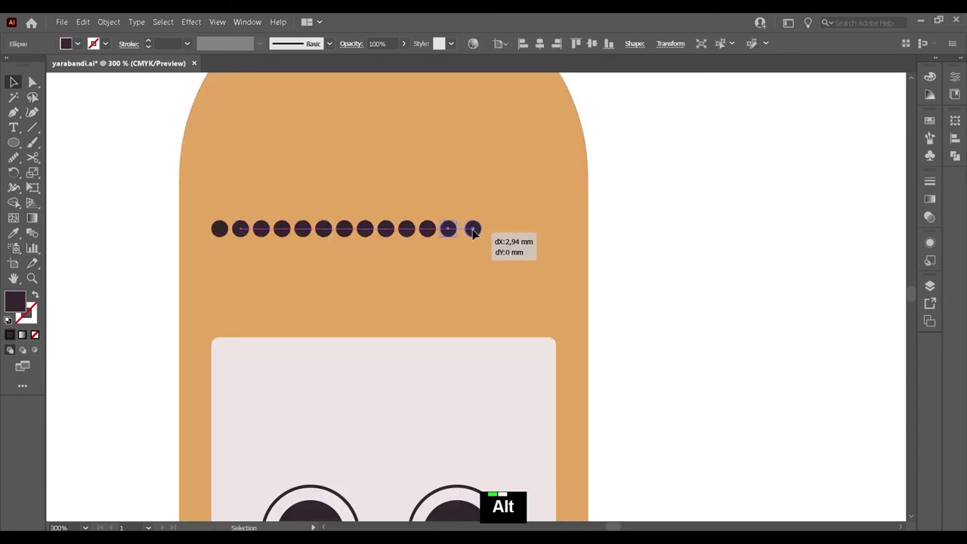
{"action": "key", "text": "ctrl+d"}
{"action": "key", "text": "ctrl+d"}
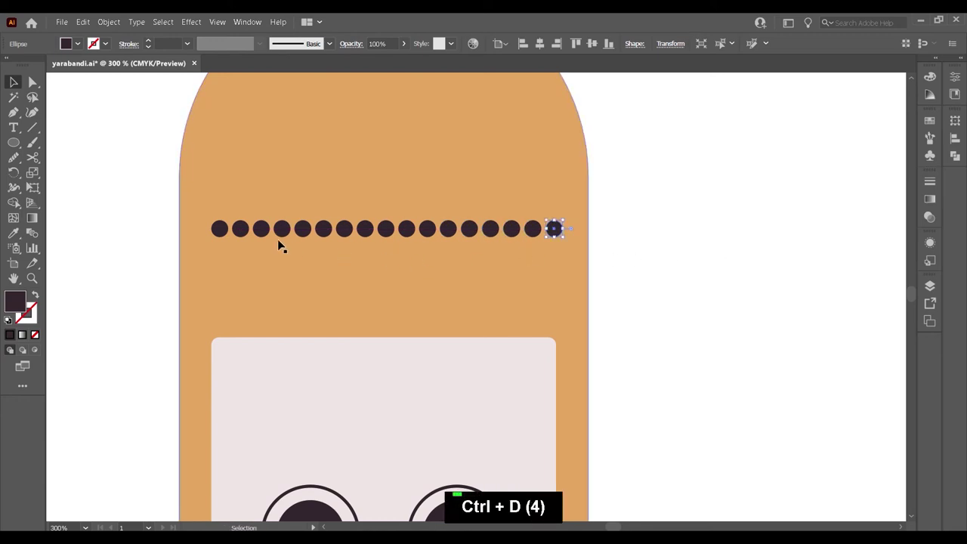
{"action": "left_click", "coordinate": [539, 236]}
{"action": "left_click", "coordinate": [518, 235]}
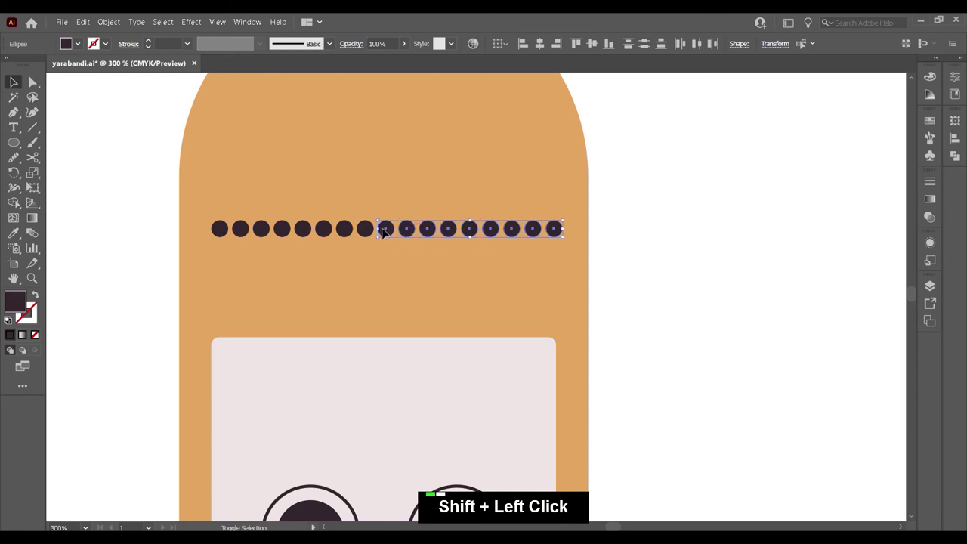
{"action": "double_click", "coordinate": [671, 263]}
{"action": "left_click", "coordinate": [326, 126]}
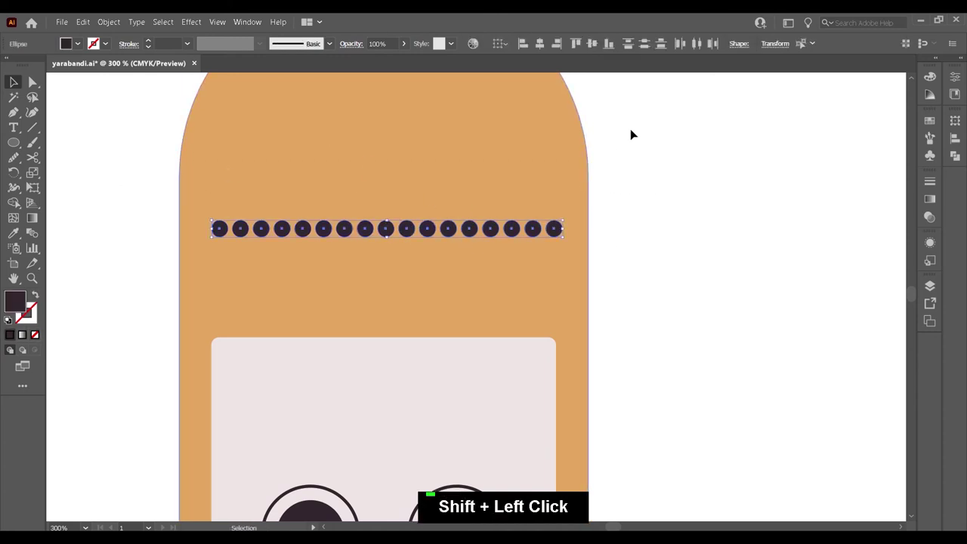
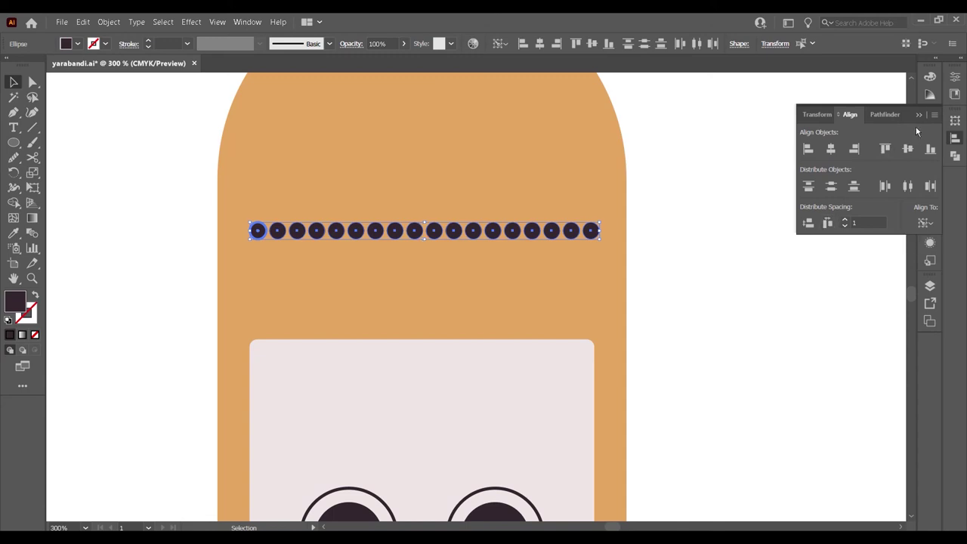
Step: Group the row, stack Ctrl+D copies into seven rows, distribute them vertically and group the grid
{"action": "key", "text": "ctrl+g"}
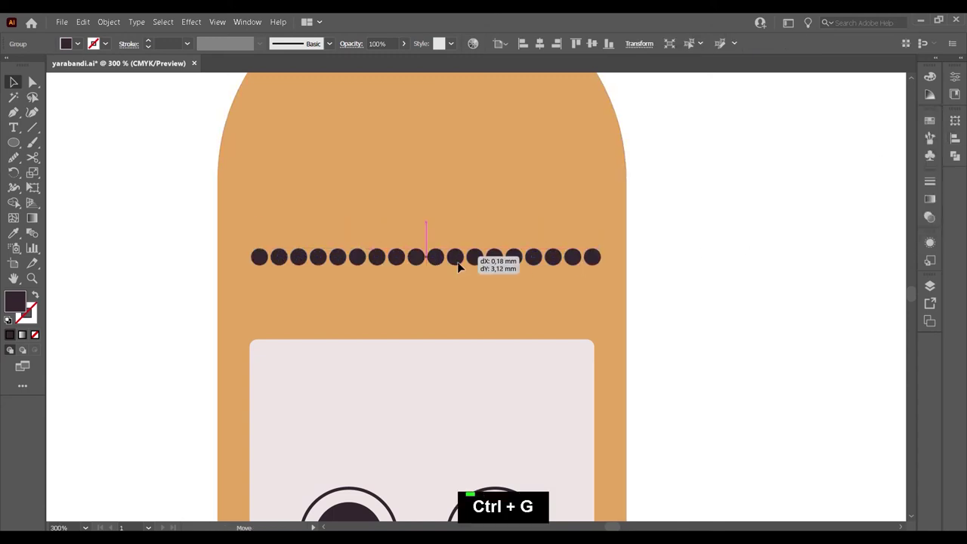
{"action": "left_click", "coordinate": [449, 377]}
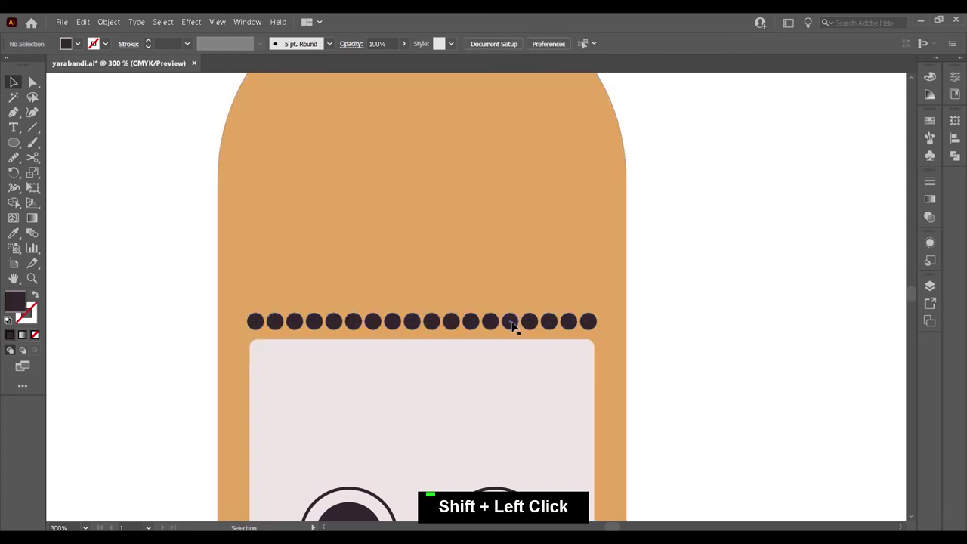
{"action": "left_click", "coordinate": [514, 324]}
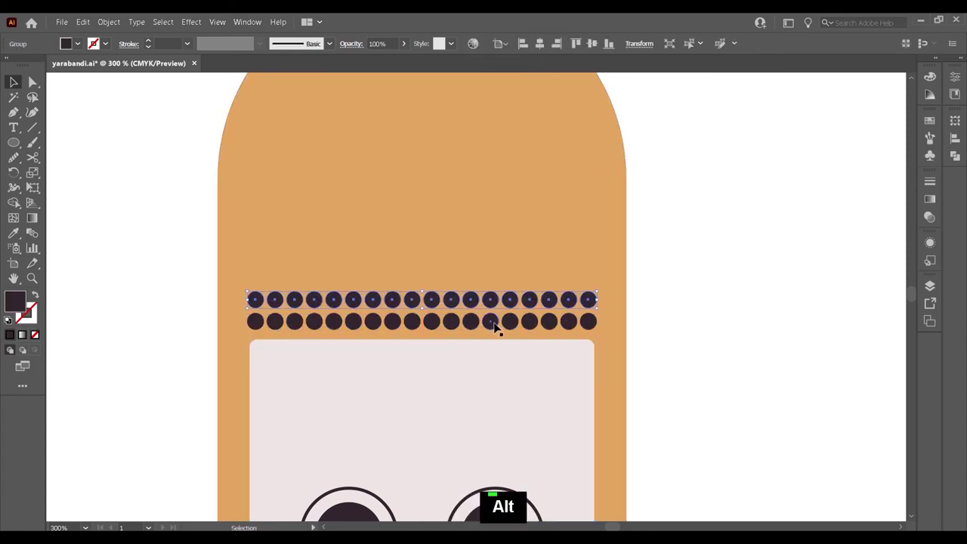
{"action": "key", "text": "ctrl+d"}
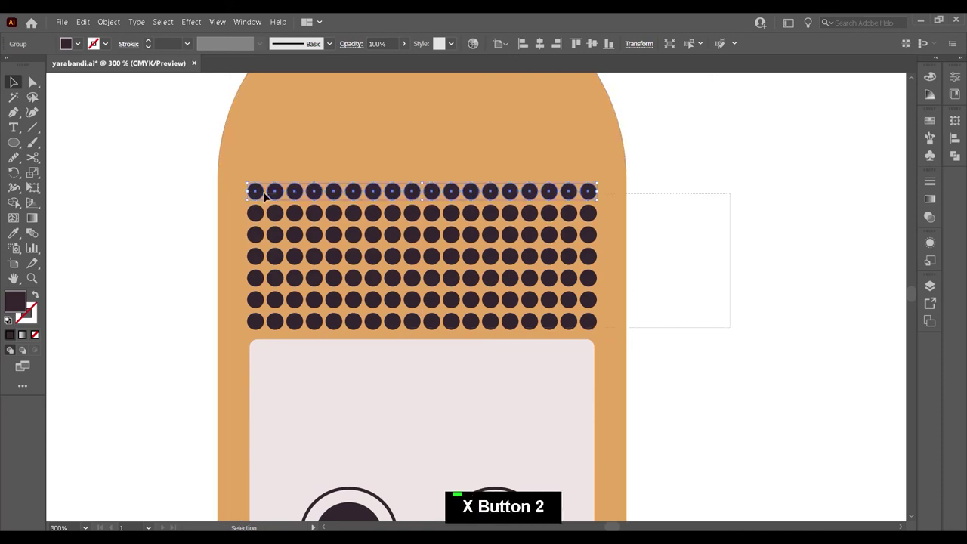
{"action": "left_click", "coordinate": [284, 130]}
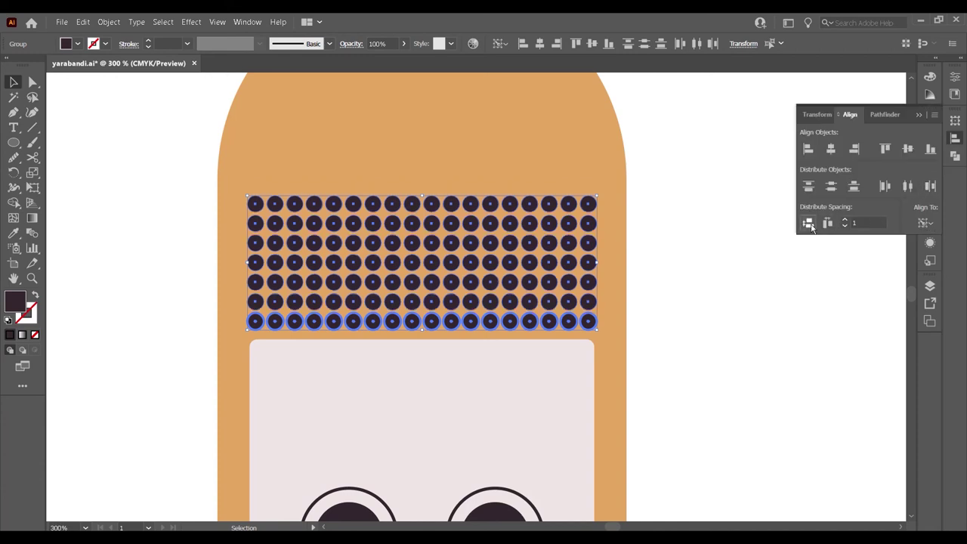
{"action": "key", "text": "ctrl+g"}
{"action": "scroll", "scroll_direction": "down", "scroll_amount": 3}
{"action": "scroll", "scroll_direction": "down", "scroll_amount": 3}
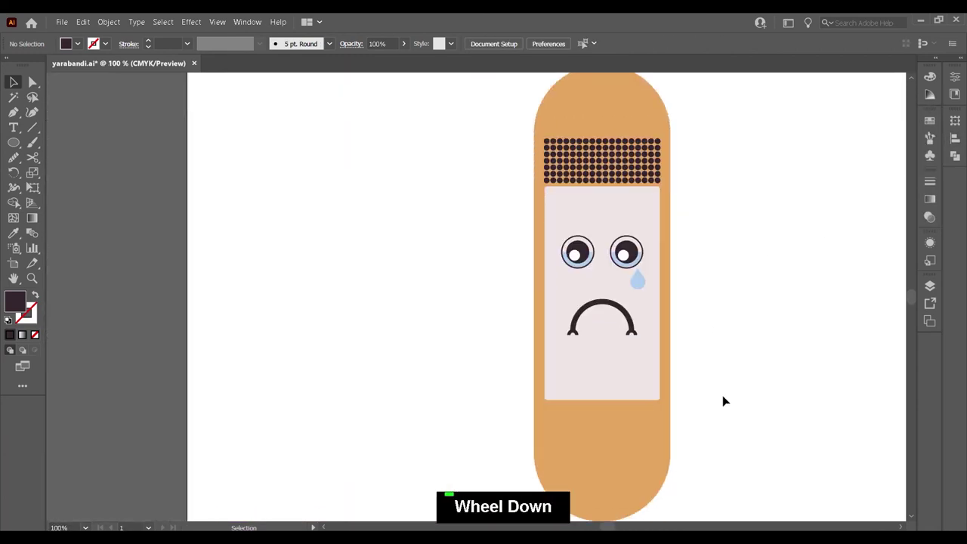
Step: Copy the grid below the pad and even out the grid-to-pad gap with Vertical Distribute Space
{"action": "left_click", "coordinate": [610, 142]}
{"action": "left_click", "coordinate": [625, 345]}
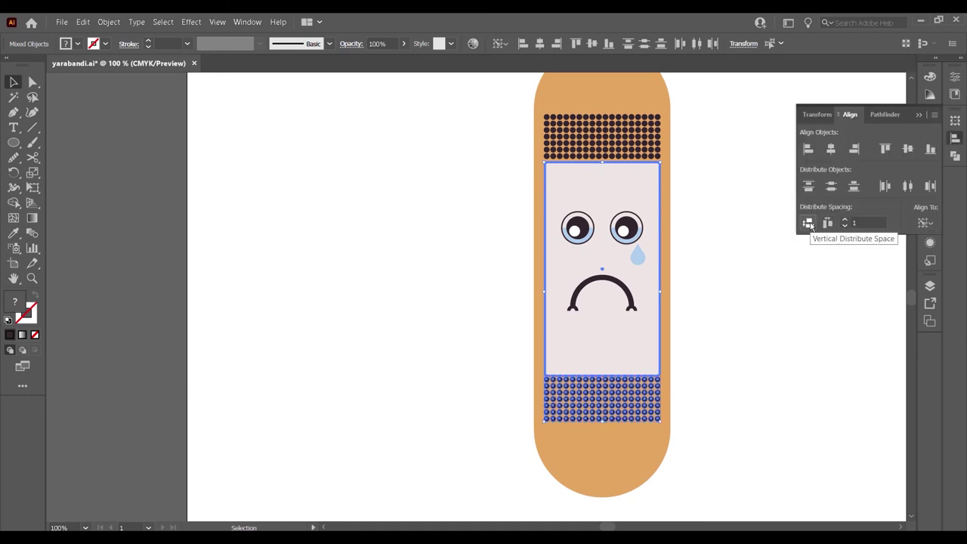
{"action": "left_click", "coordinate": [637, 148]}
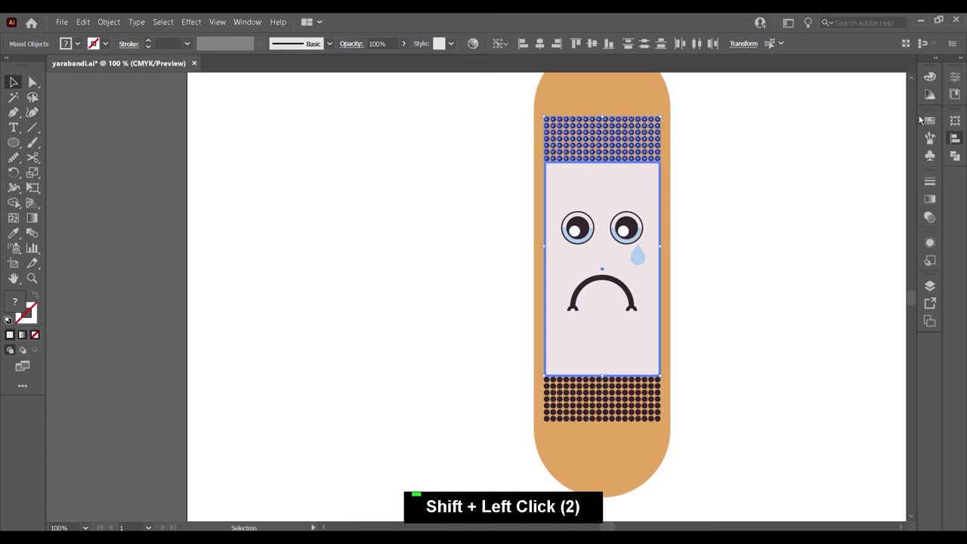
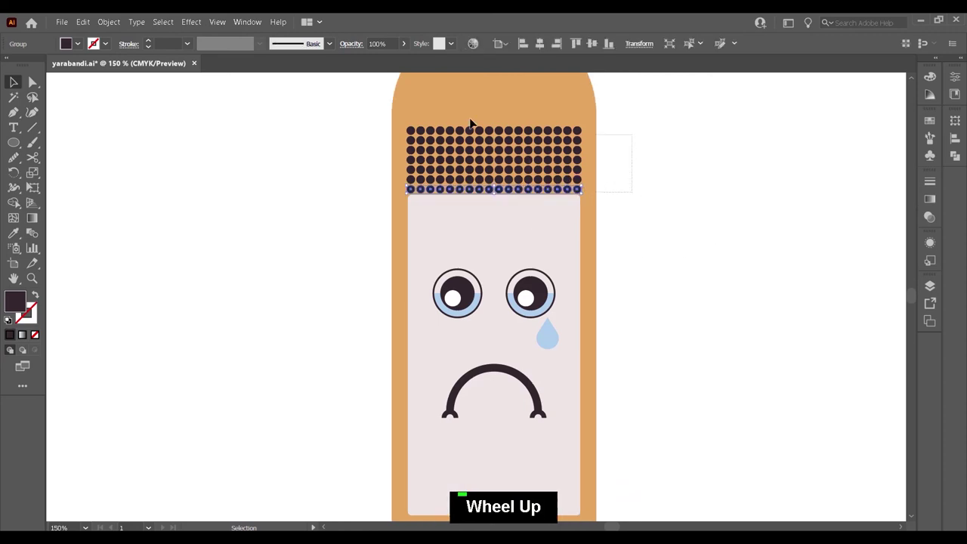
Step: Delete the extra rows from the dense top grid and enter its group to edit single rows
{"action": "scroll", "scroll_direction": "up", "scroll_amount": 3}
{"action": "left_click", "coordinate": [593, 210]}
{"action": "left_click", "coordinate": [582, 137]}
{"action": "key", "text": "Delete"}
{"action": "scroll", "scroll_direction": "up", "scroll_amount": 3}
{"action": "right_click", "coordinate": [547, 136]}
{"action": "double_click", "coordinate": [724, 209]}
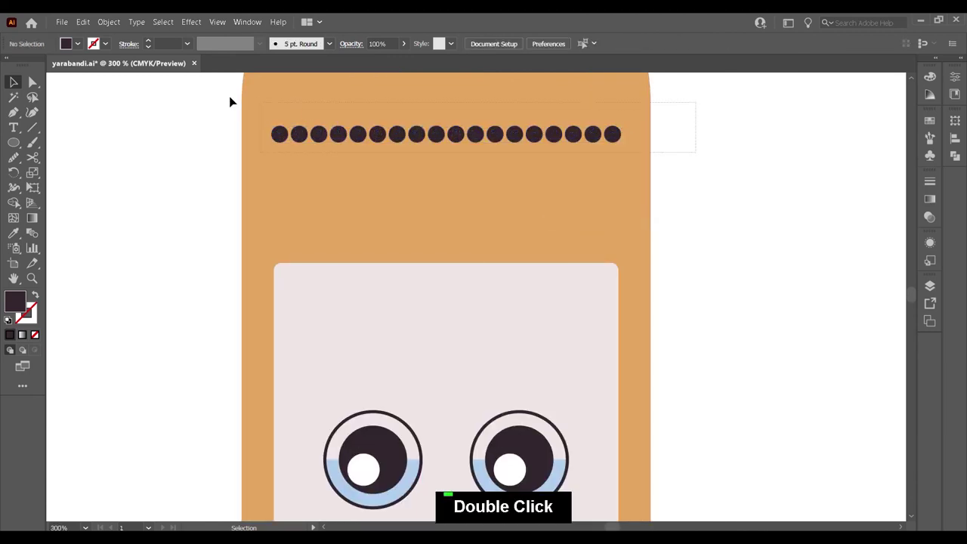
Step: Delete the right-hand dots, distribute the remaining eight with 10 spacing and group the row
{"action": "left_click", "coordinate": [408, 198]}
{"action": "left_click", "coordinate": [281, 141]}
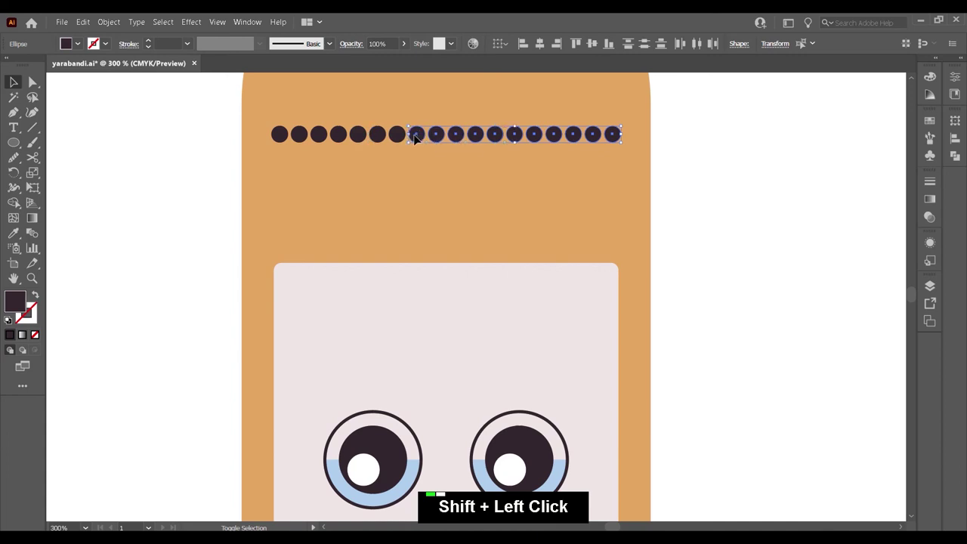
{"action": "key", "text": "Delete"}
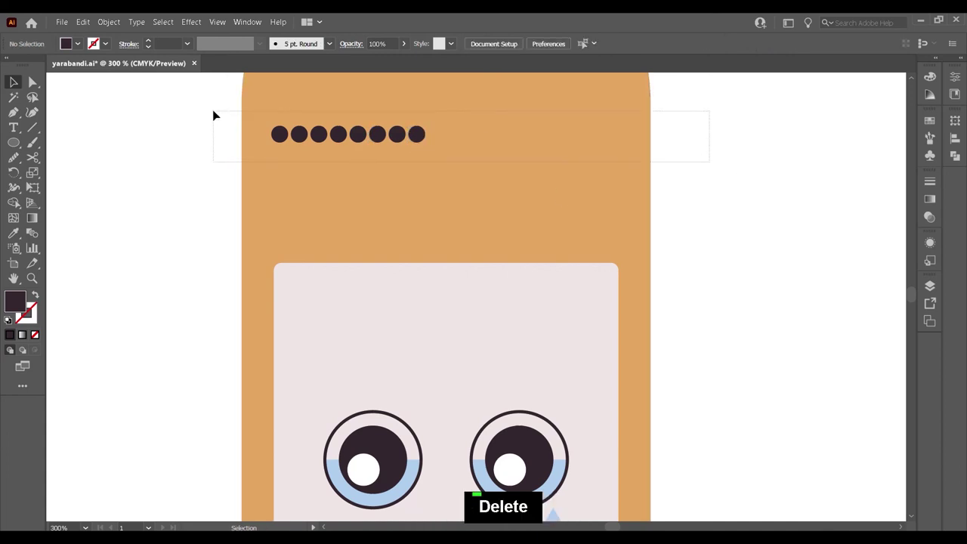
{"action": "left_click", "coordinate": [376, 193]}
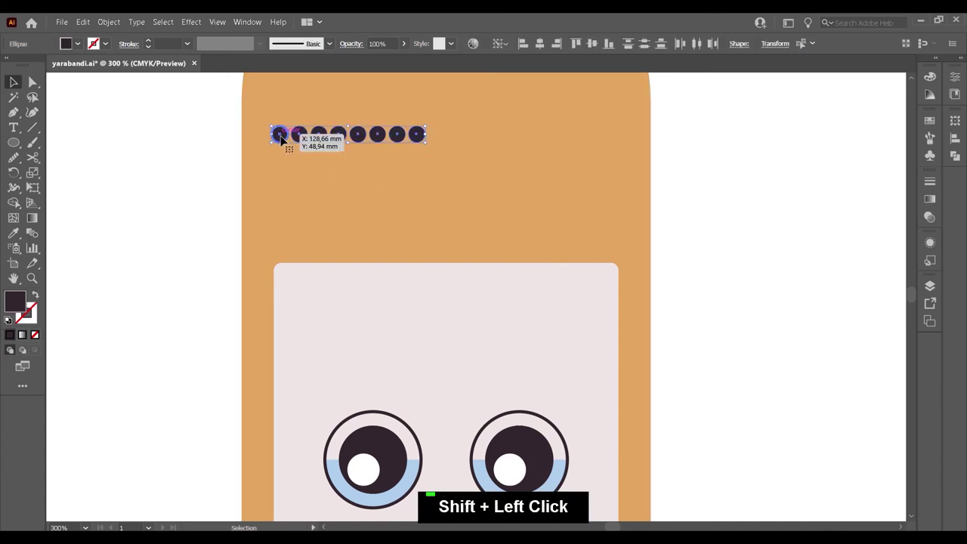
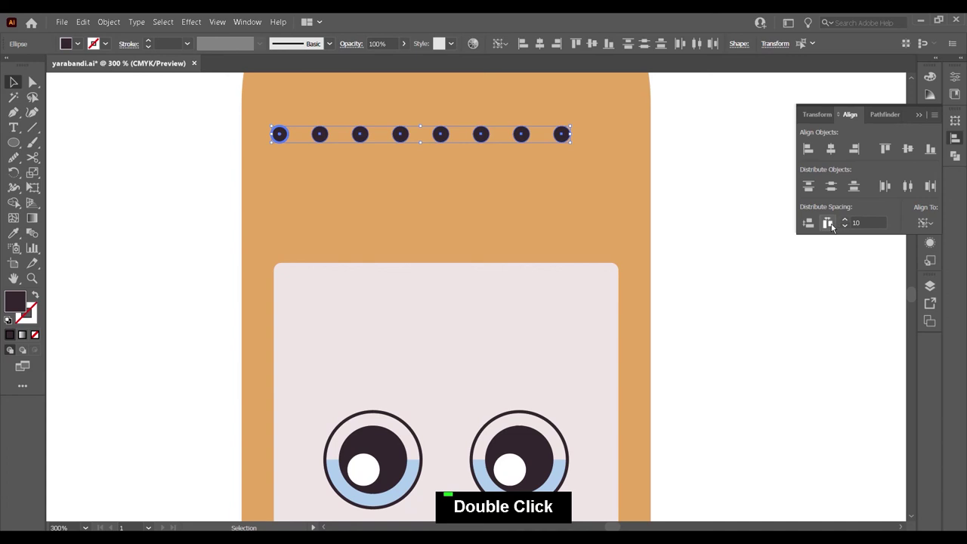
{"action": "key", "text": "ctrl+g"}
Step: Copy the spaced row downward into four rows, distribute them evenly and group them
{"action": "left_click", "coordinate": [469, 136]}
{"action": "left_click", "coordinate": [470, 141]}
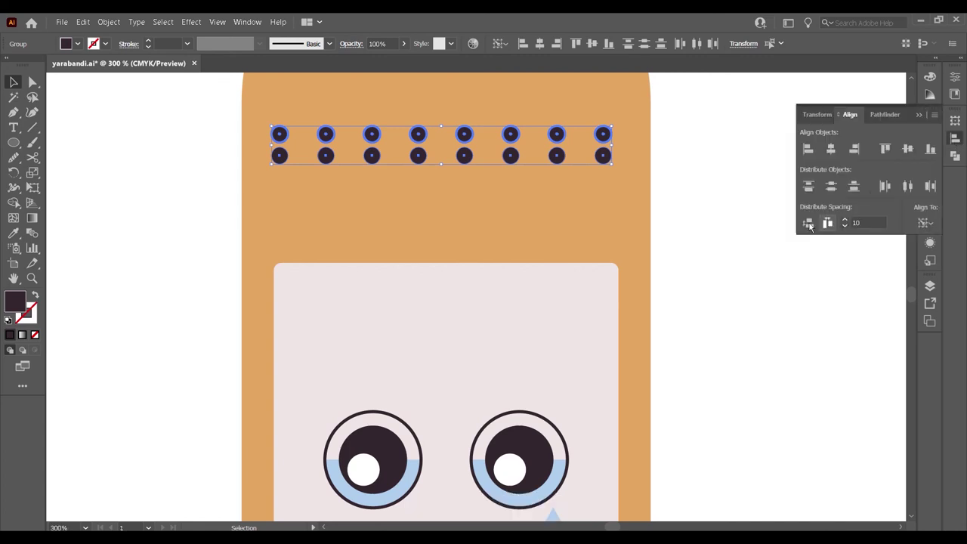
{"action": "double_click", "coordinate": [795, 222]}
{"action": "left_click", "coordinate": [516, 219]}
{"action": "left_click", "coordinate": [518, 226]}
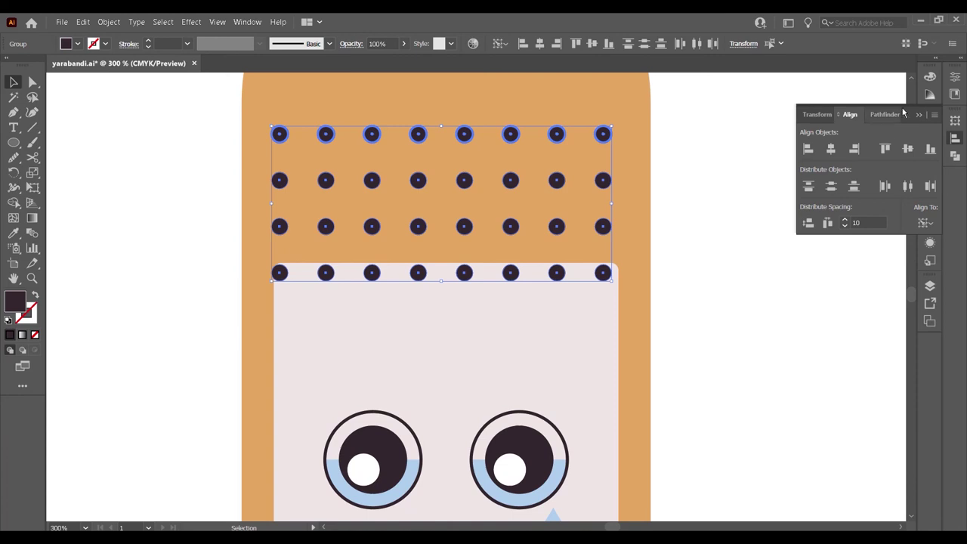
{"action": "key", "text": "ctrl+g"}
Step: Set an even gap between the four-row grid and the pad, then view the whole bandage
{"action": "left_click", "coordinate": [524, 336]}
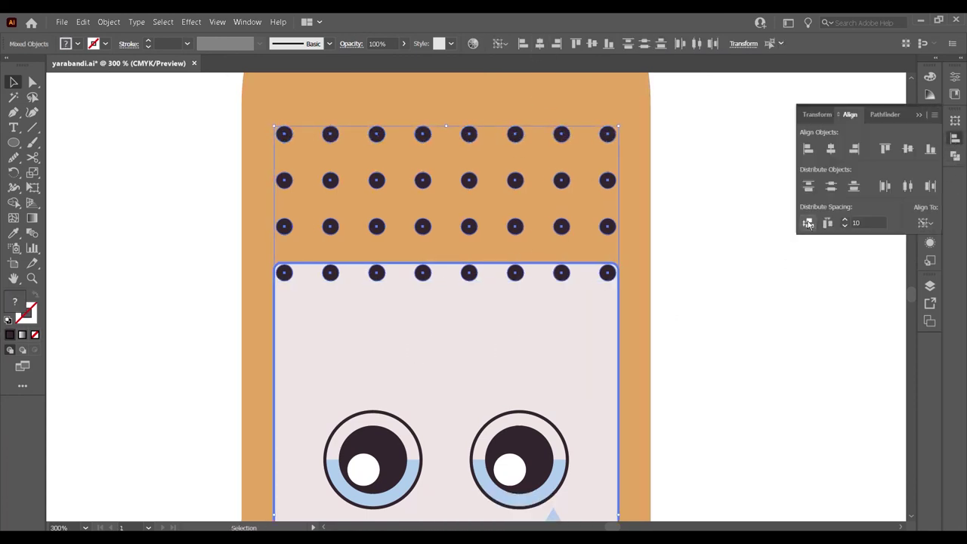
{"action": "double_click", "coordinate": [744, 260]}
{"action": "scroll", "scroll_direction": "down", "scroll_amount": 3}
{"action": "key", "text": "space"}
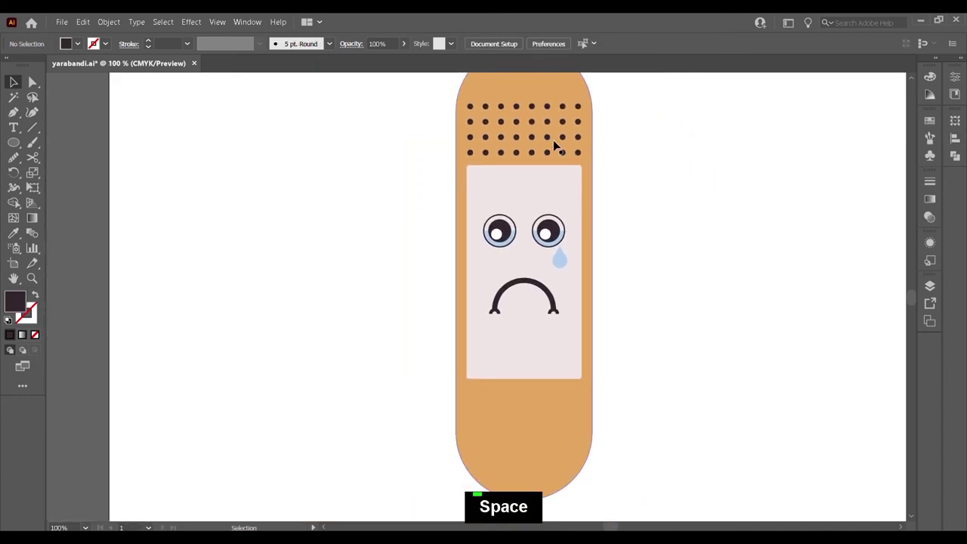
Step: Copy the spaced grid below the pad against it, then select everything and group the bandage character
{"action": "left_click", "coordinate": [552, 139]}
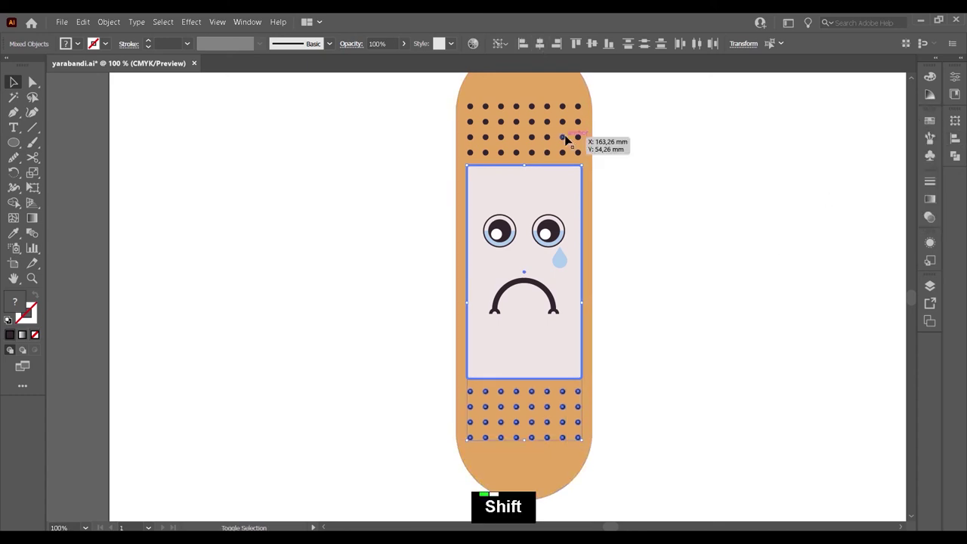
{"action": "left_click", "coordinate": [569, 141]}
{"action": "key", "text": "ctrl+g"}
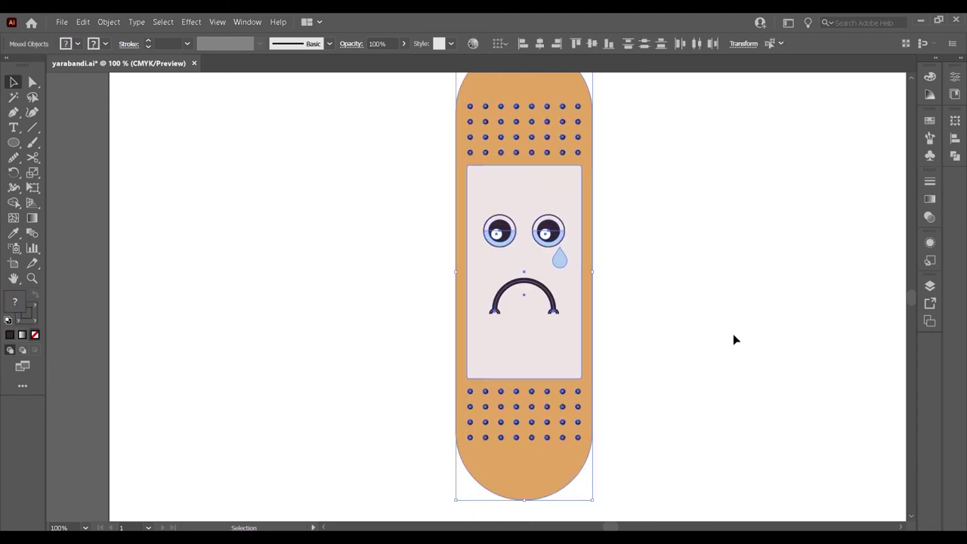
{"action": "key", "text": "ctrl+g"}
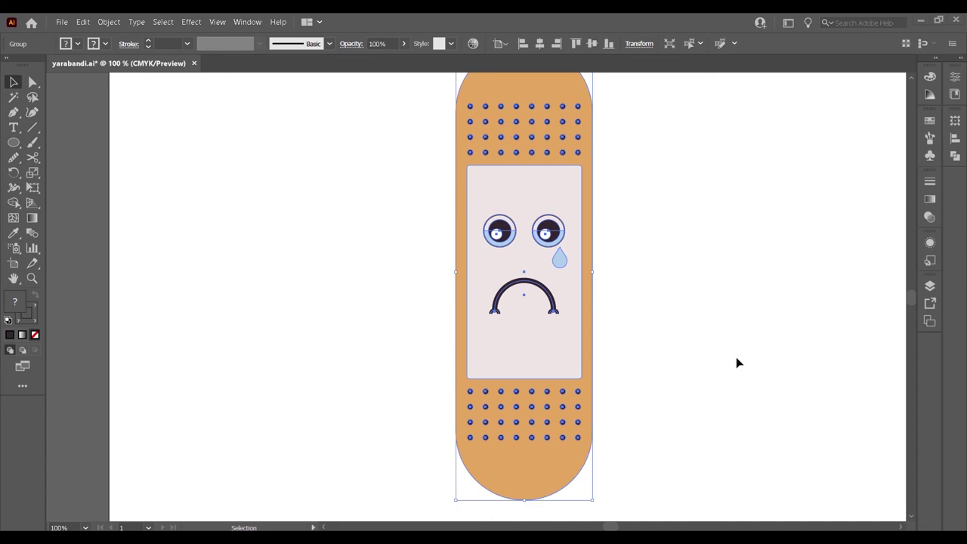
{"action": "scroll", "scroll_direction": "down", "scroll_amount": 3}
{"action": "scroll", "scroll_direction": "down", "scroll_amount": 3}
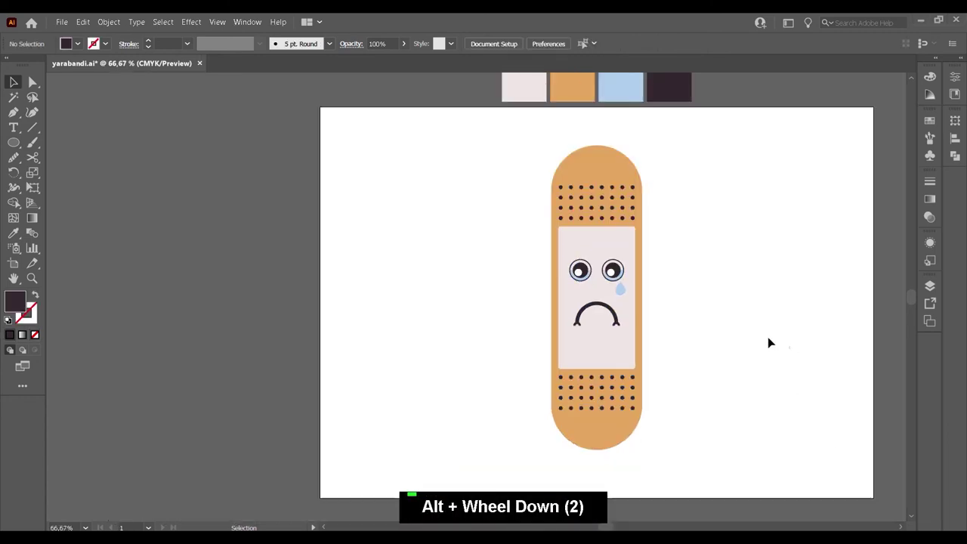
{"action": "key", "text": "space"}
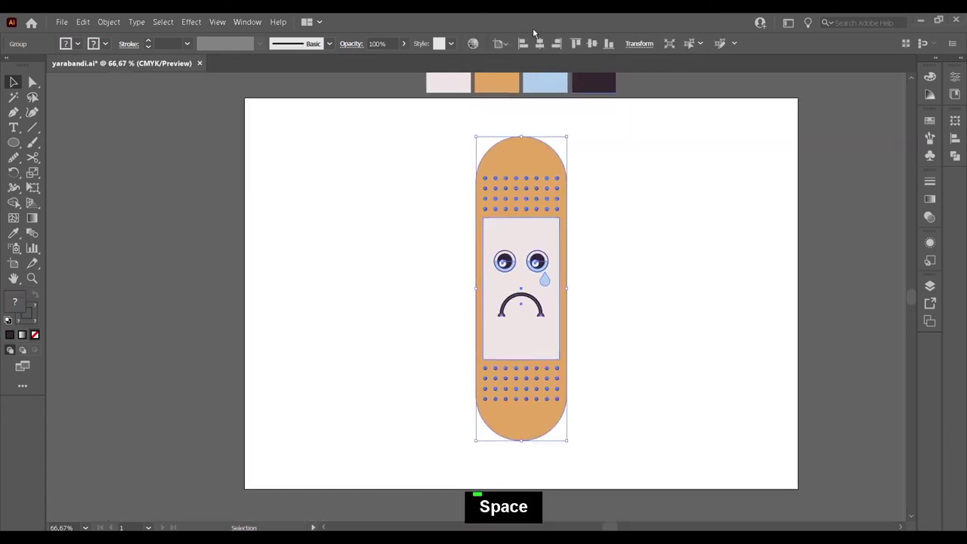